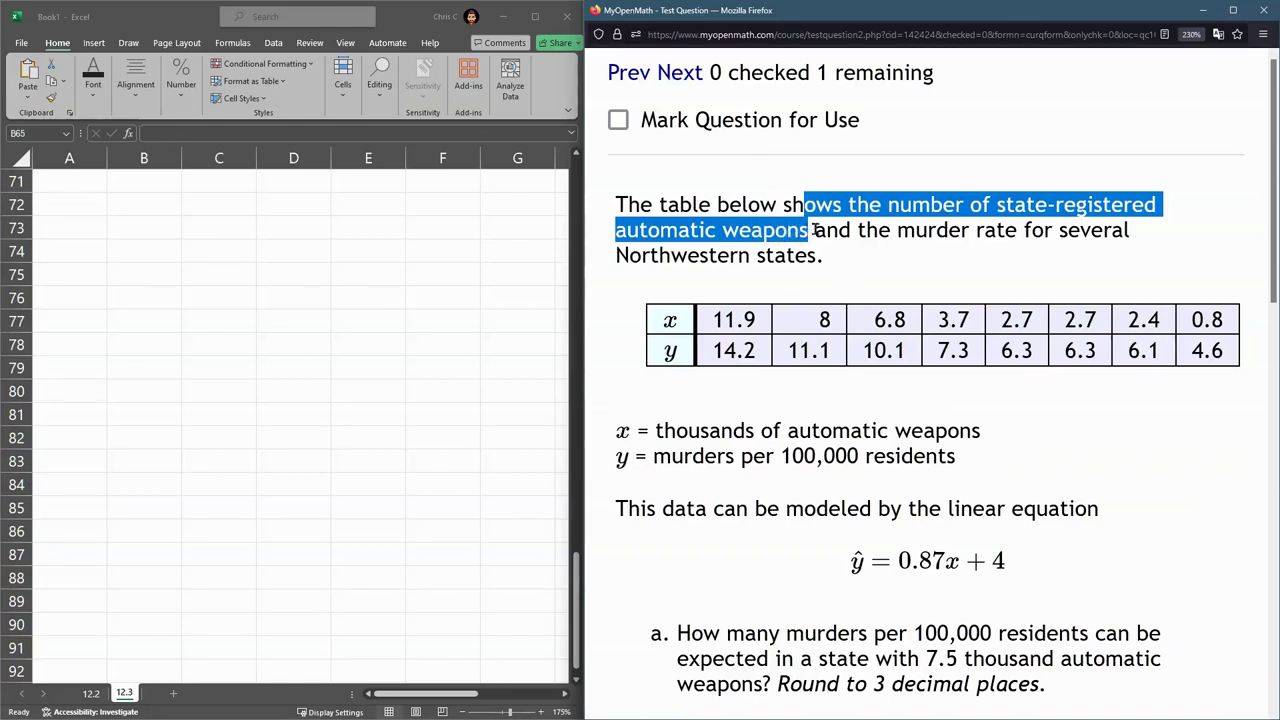
Select both rows of the weapons-versus-murder-rate table and copy the x and y values.
{"action": "left_click", "coordinate": [878, 260]}
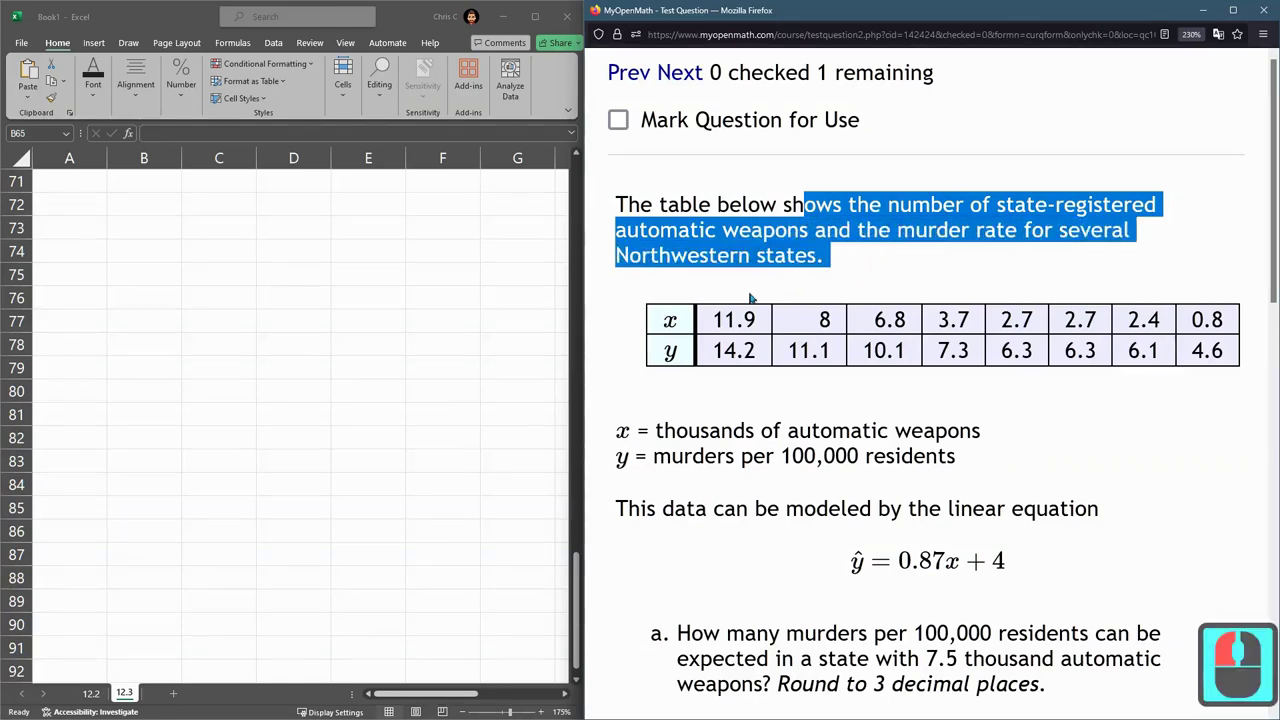
{"action": "left_click", "coordinate": [736, 301]}
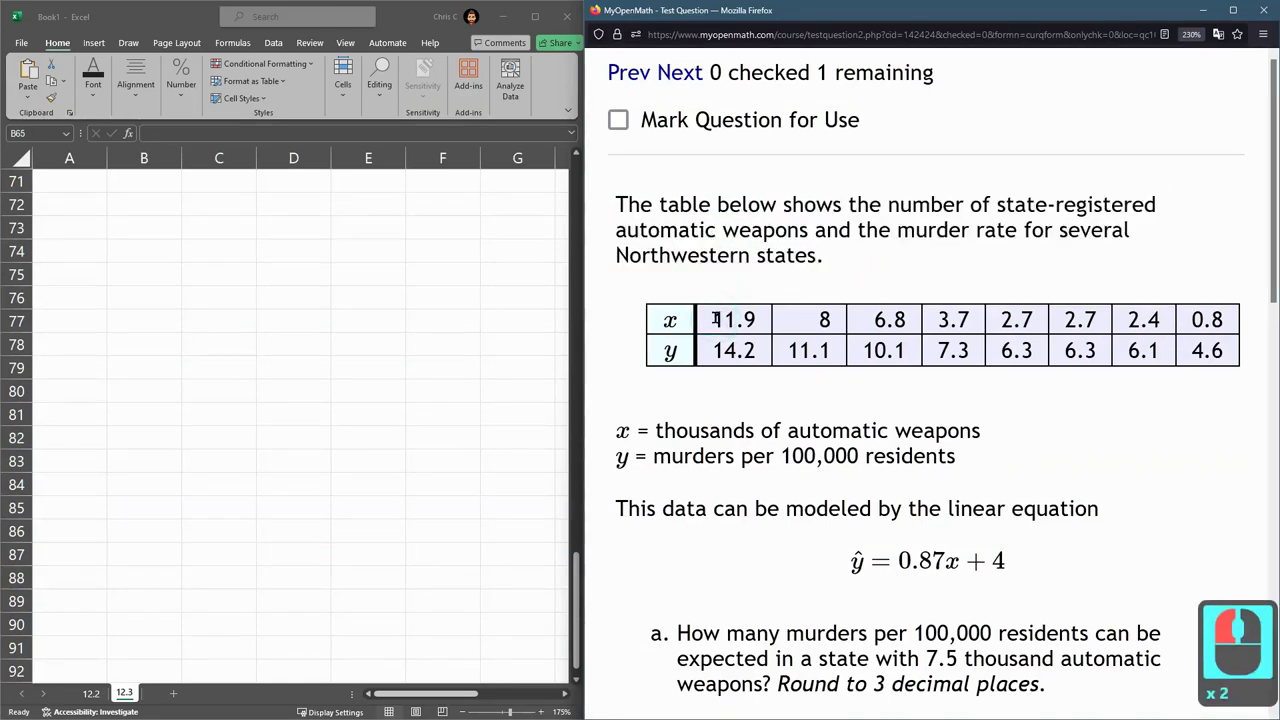
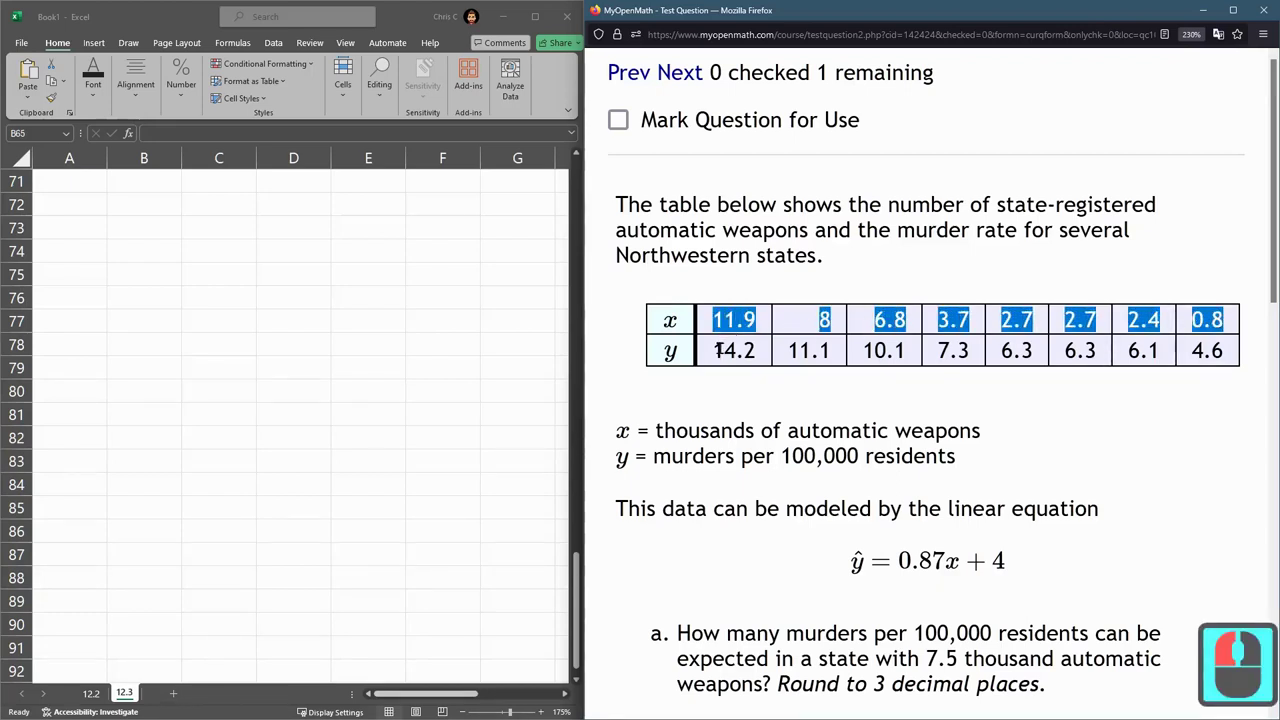
{"action": "left_click", "coordinate": [1246, 353]}
{"action": "left_click", "coordinate": [781, 348]}
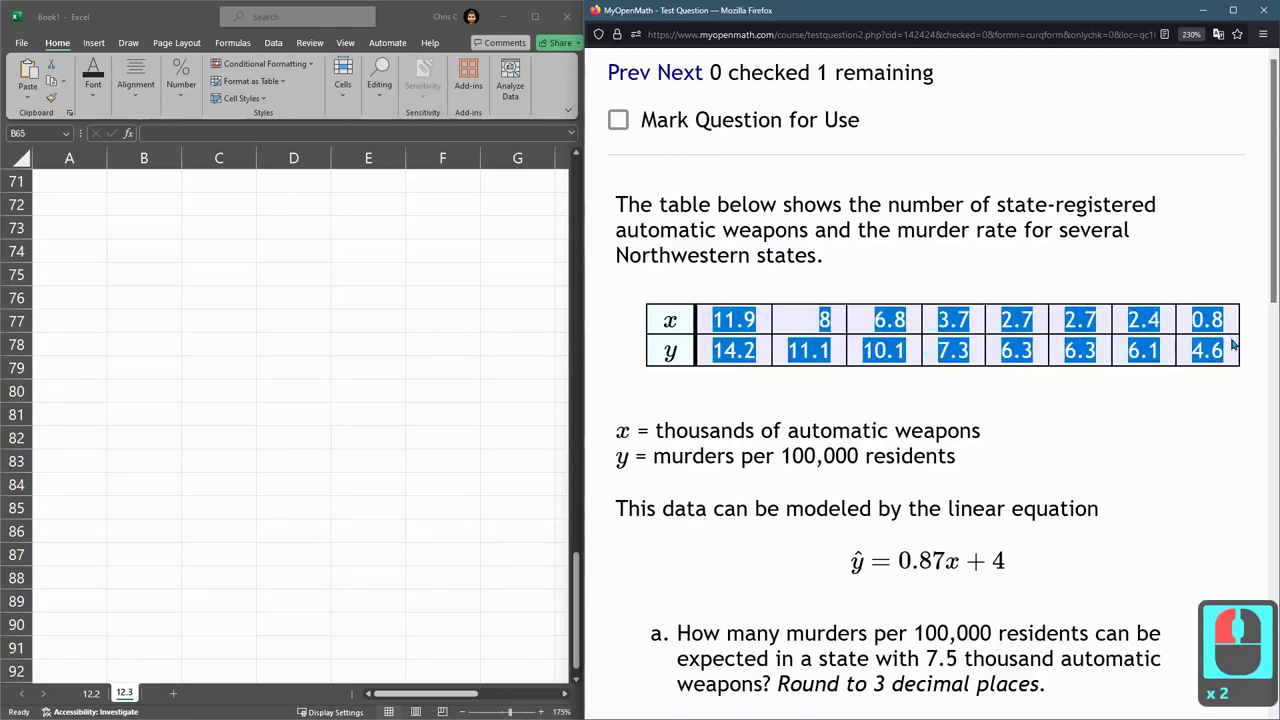
{"action": "left_click", "coordinate": [1235, 343]}
{"action": "key", "text": "ctrl+c"}
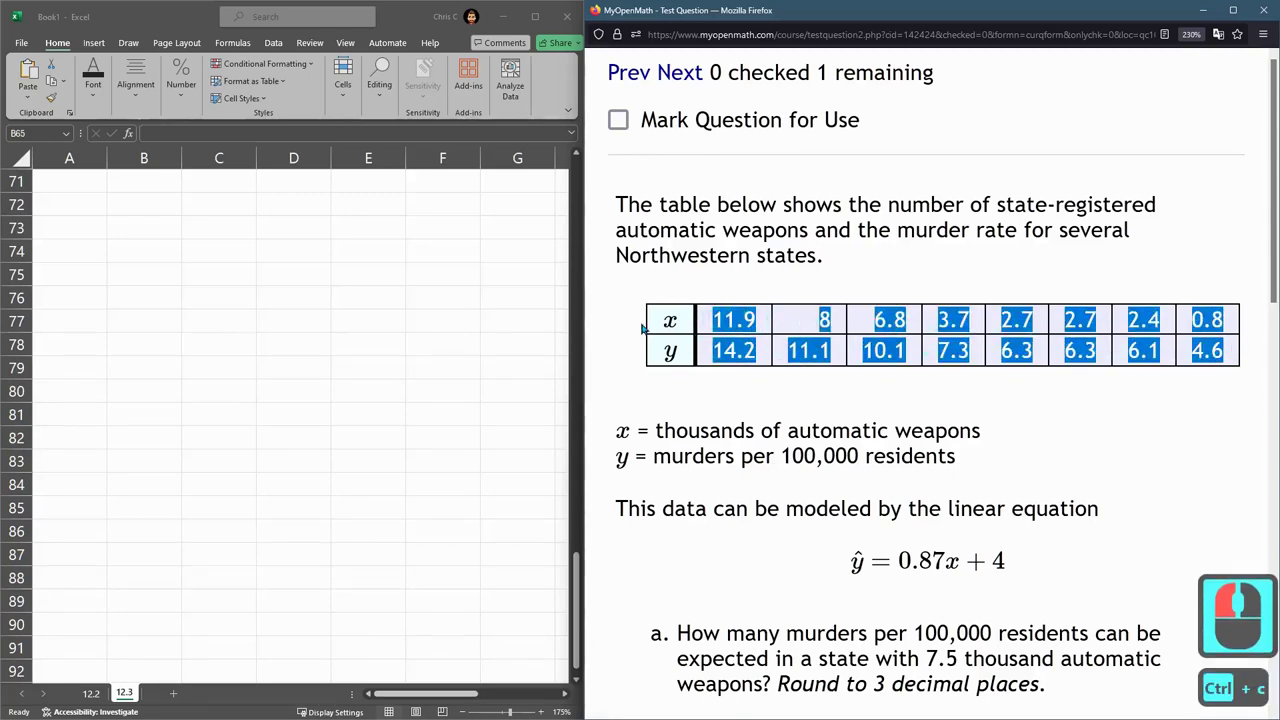
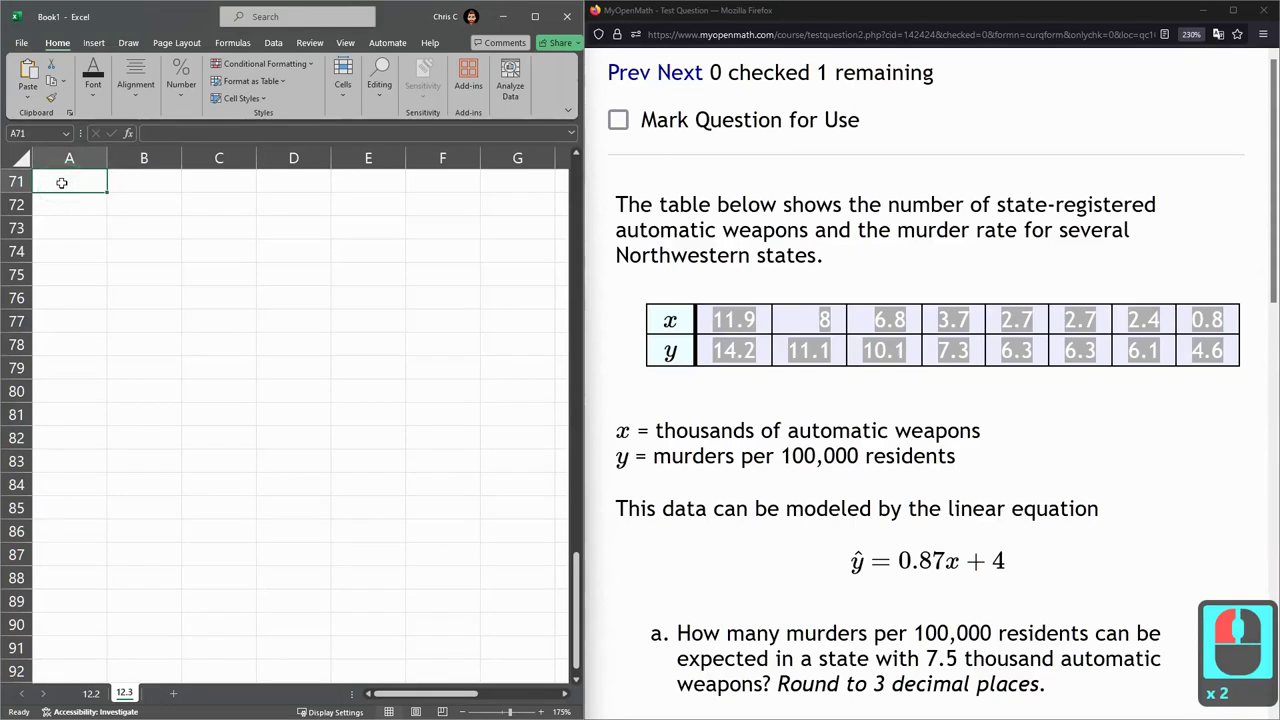
Paste the data into row 71 and move the y values up beneath the x values.
{"action": "key", "text": "ctrl+v"}
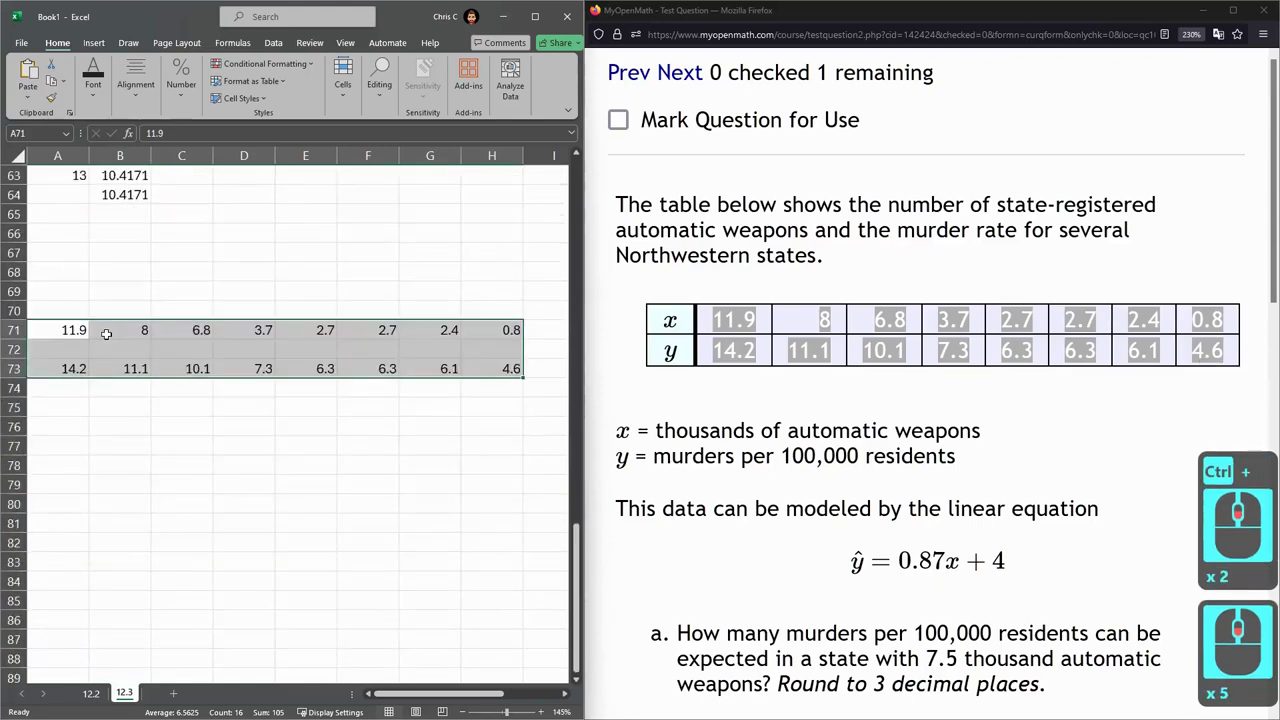
{"action": "left_click", "coordinate": [91, 272]}
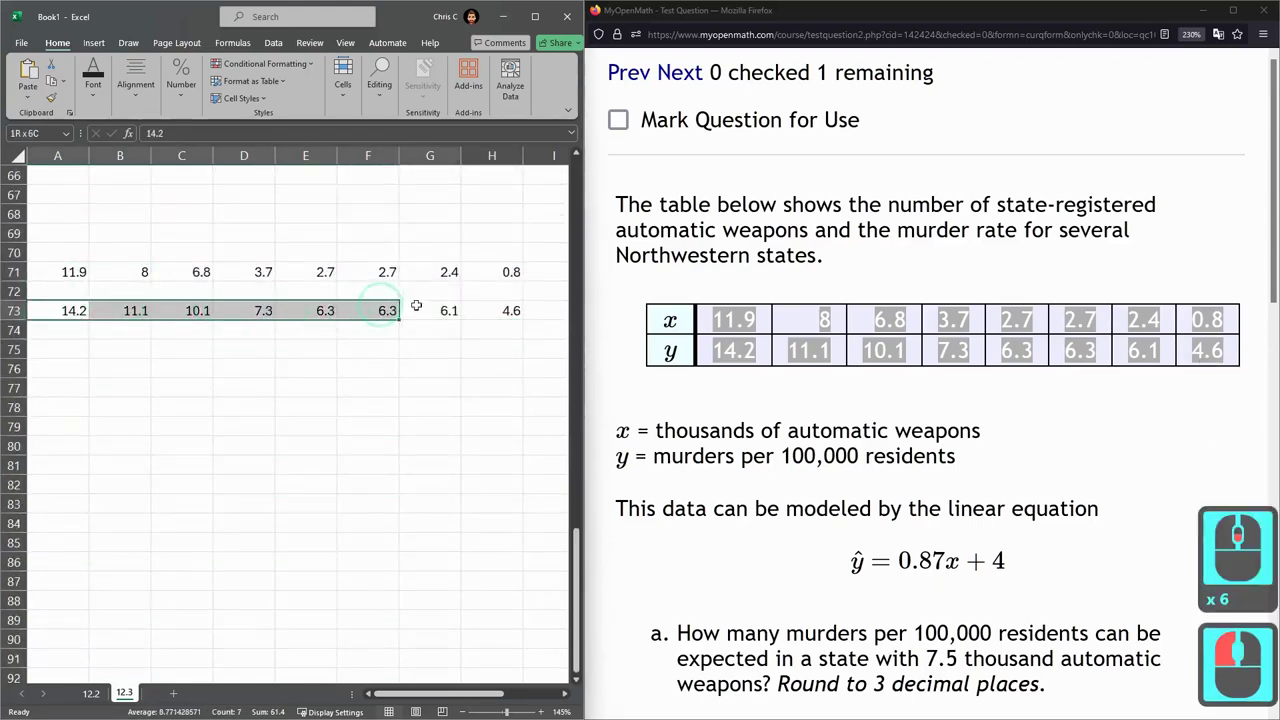
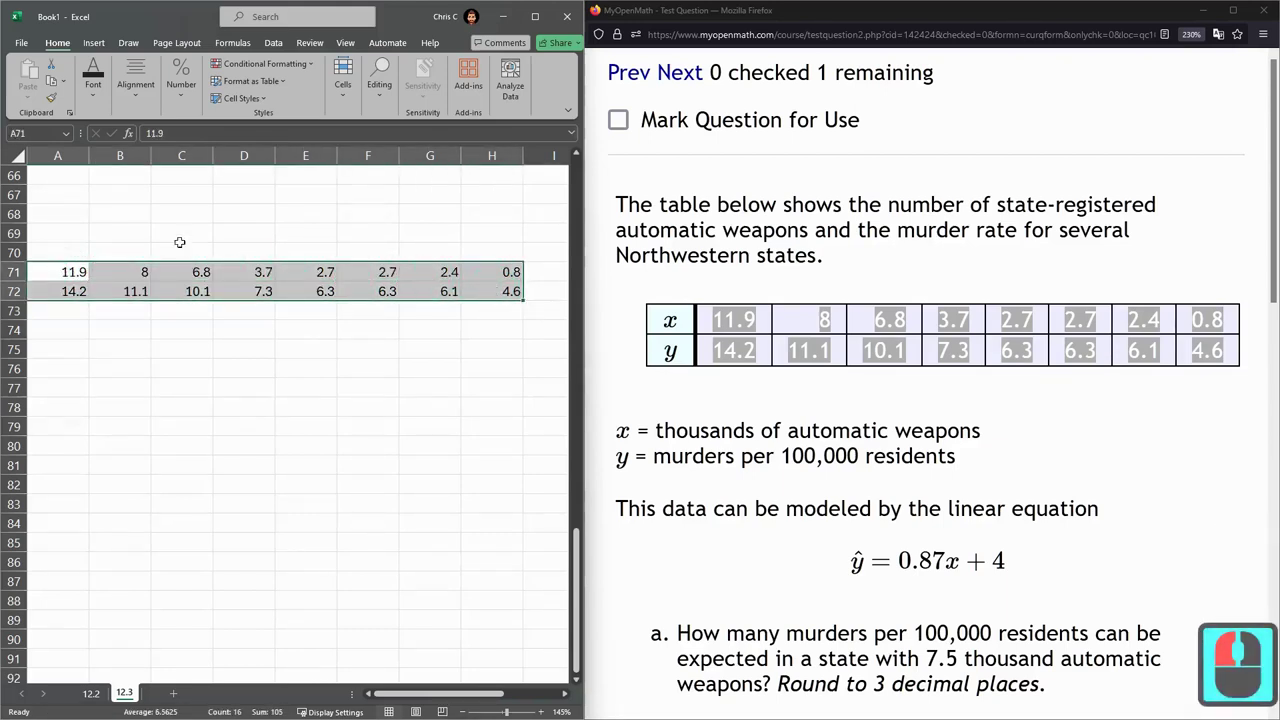
Insert a scatter chart of the x and y rows and move it below the data.
{"action": "left_click", "coordinate": [95, 51]}
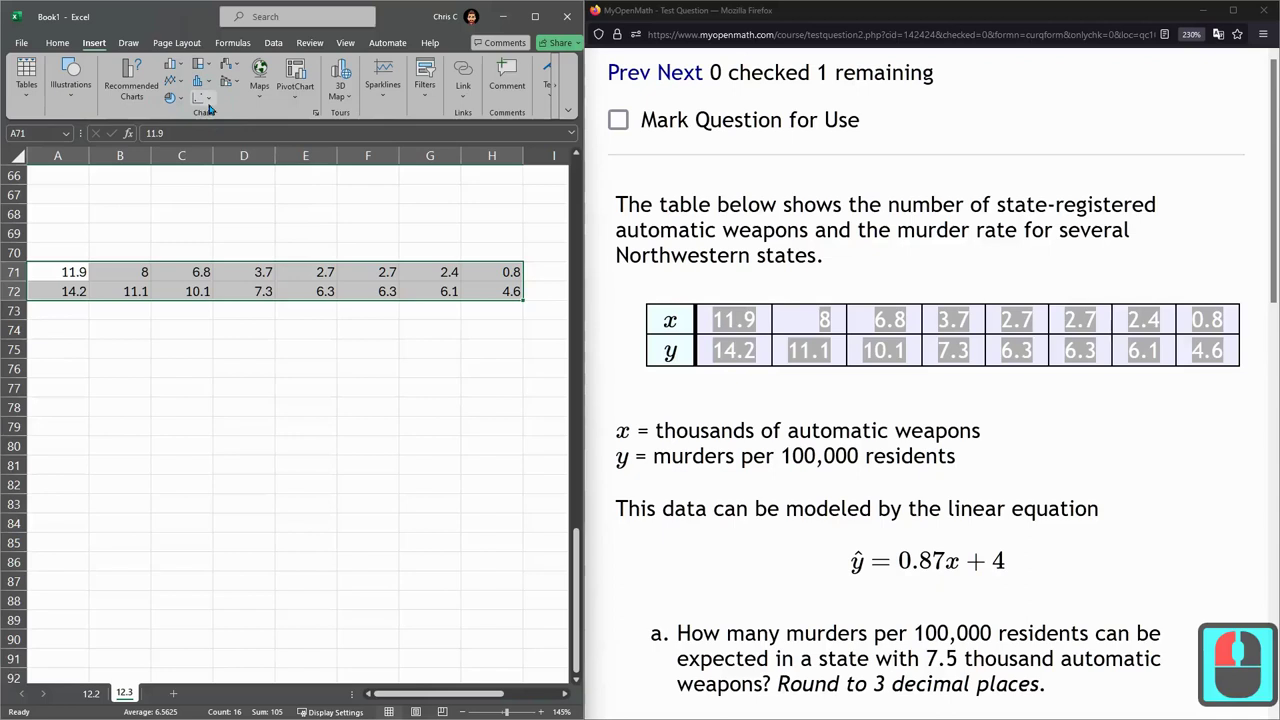
{"action": "left_click", "coordinate": [212, 109]}
{"action": "left_click", "coordinate": [218, 134]}
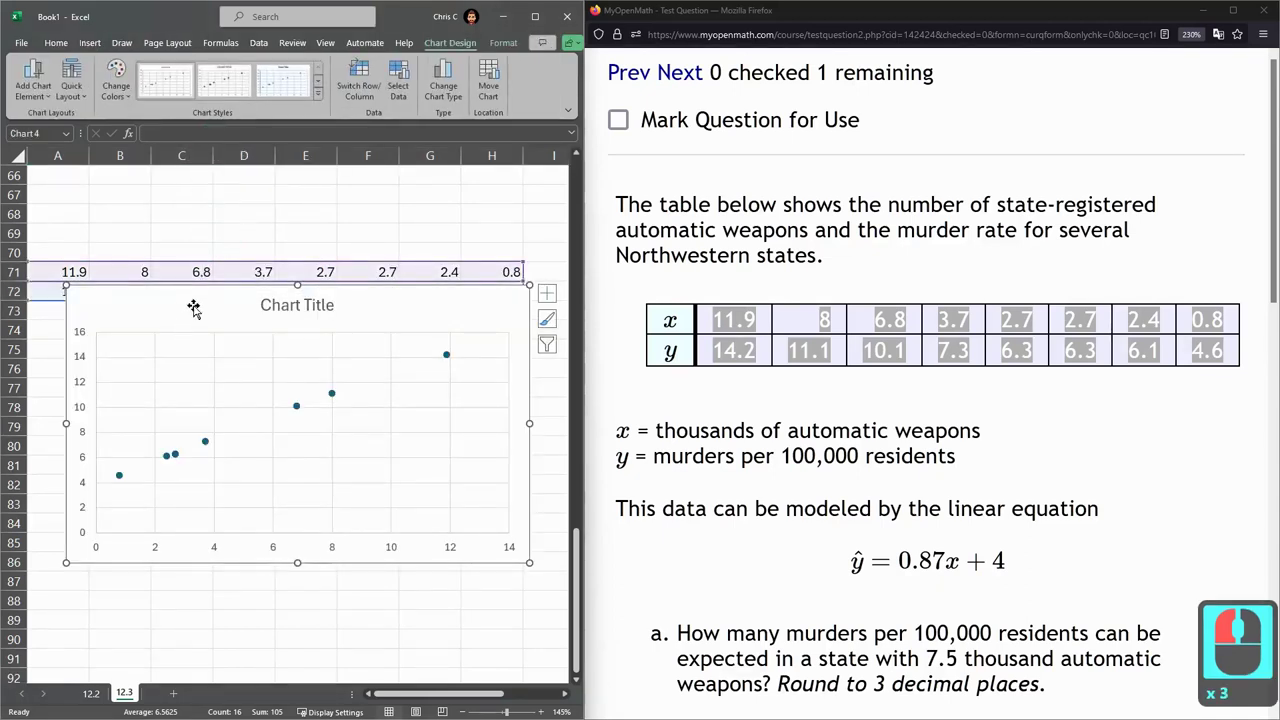
{"action": "left_click", "coordinate": [182, 334]}
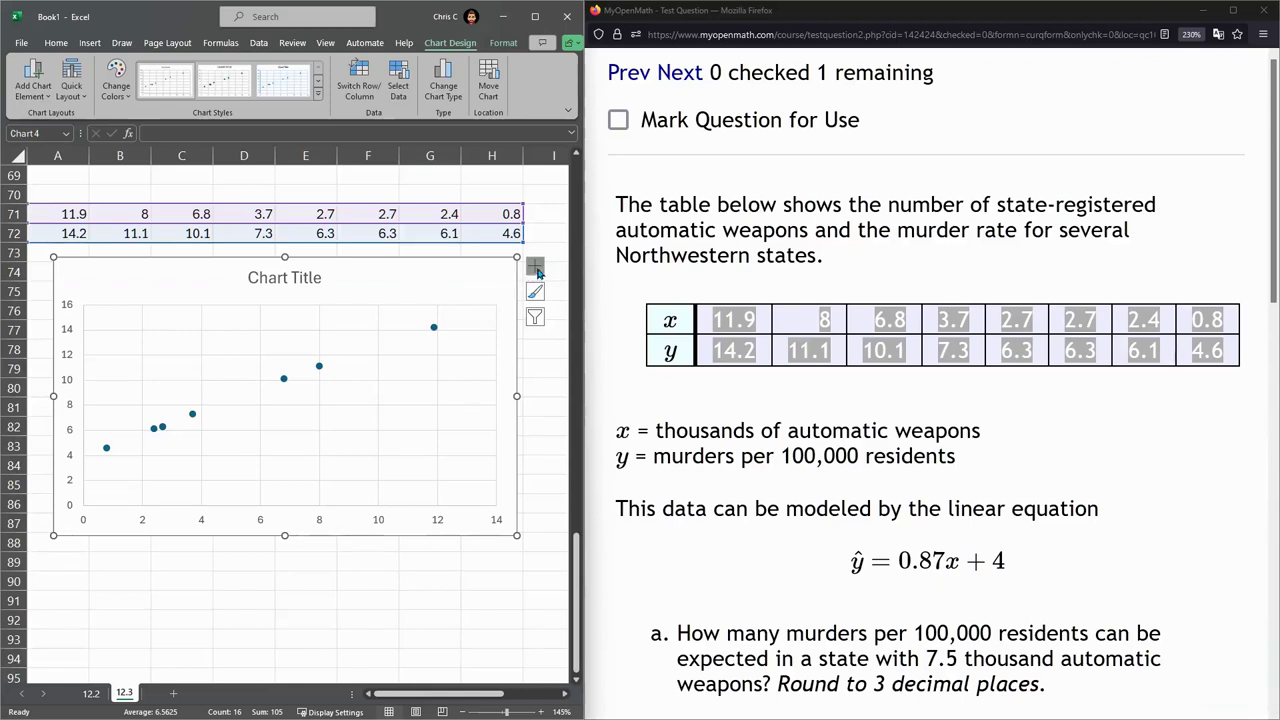
Bring up the trendline type choices from the Chart Elements menu.
{"action": "left_click", "coordinate": [541, 270]}
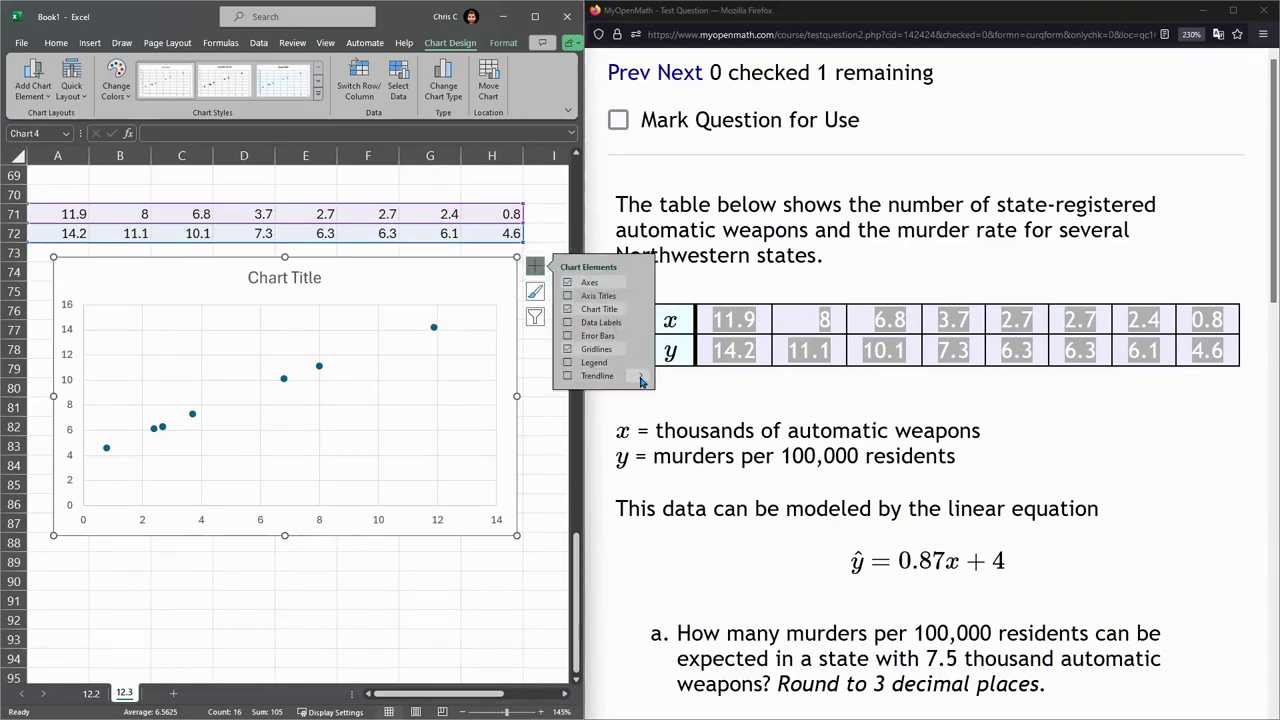
{"action": "left_click", "coordinate": [540, 279]}
{"action": "left_click", "coordinate": [540, 279]}
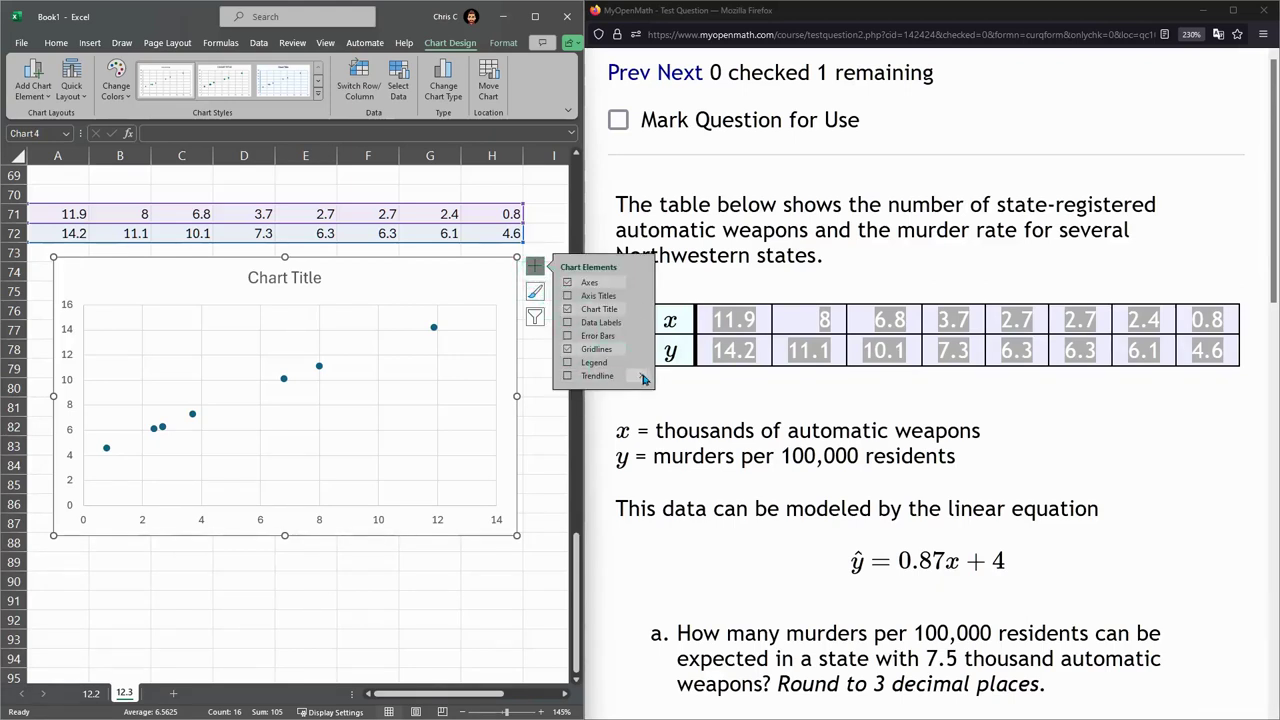
{"action": "left_click", "coordinate": [648, 380]}
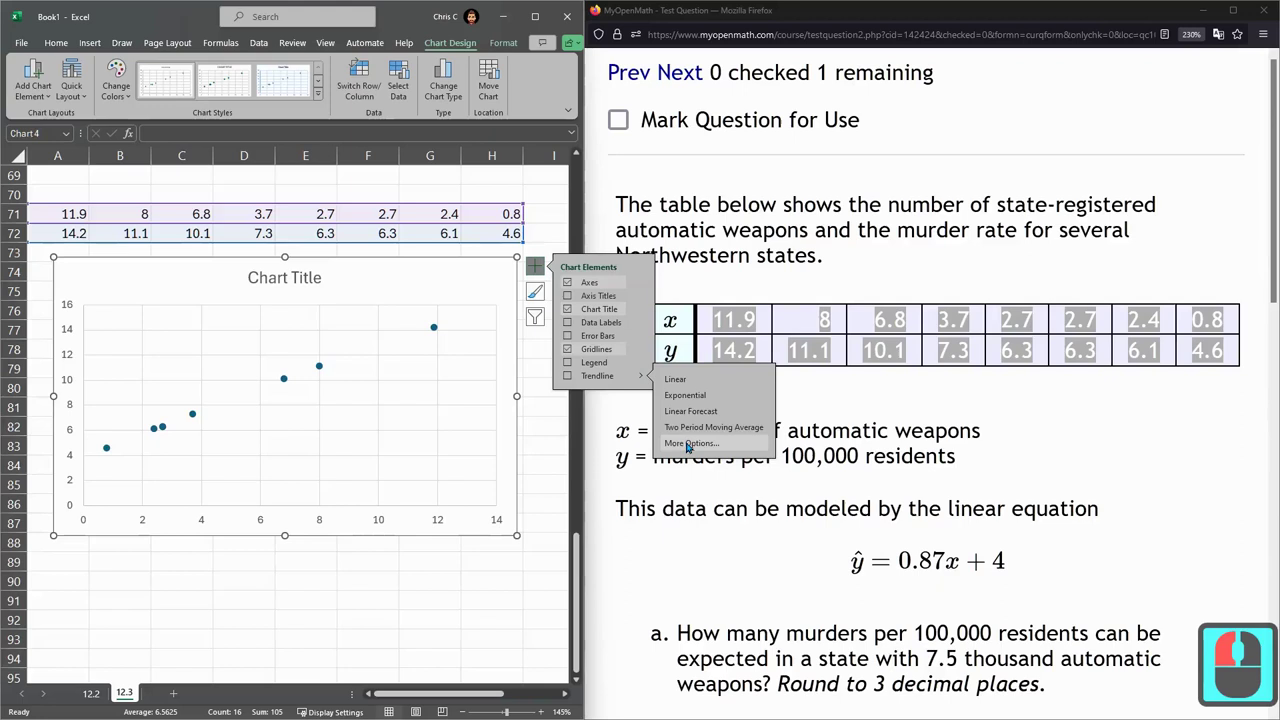
Add a linear trendline showing y = 0.872x + 3.9988 and R² = 0.9987, and select its equation label.
{"action": "left_click", "coordinate": [685, 438]}
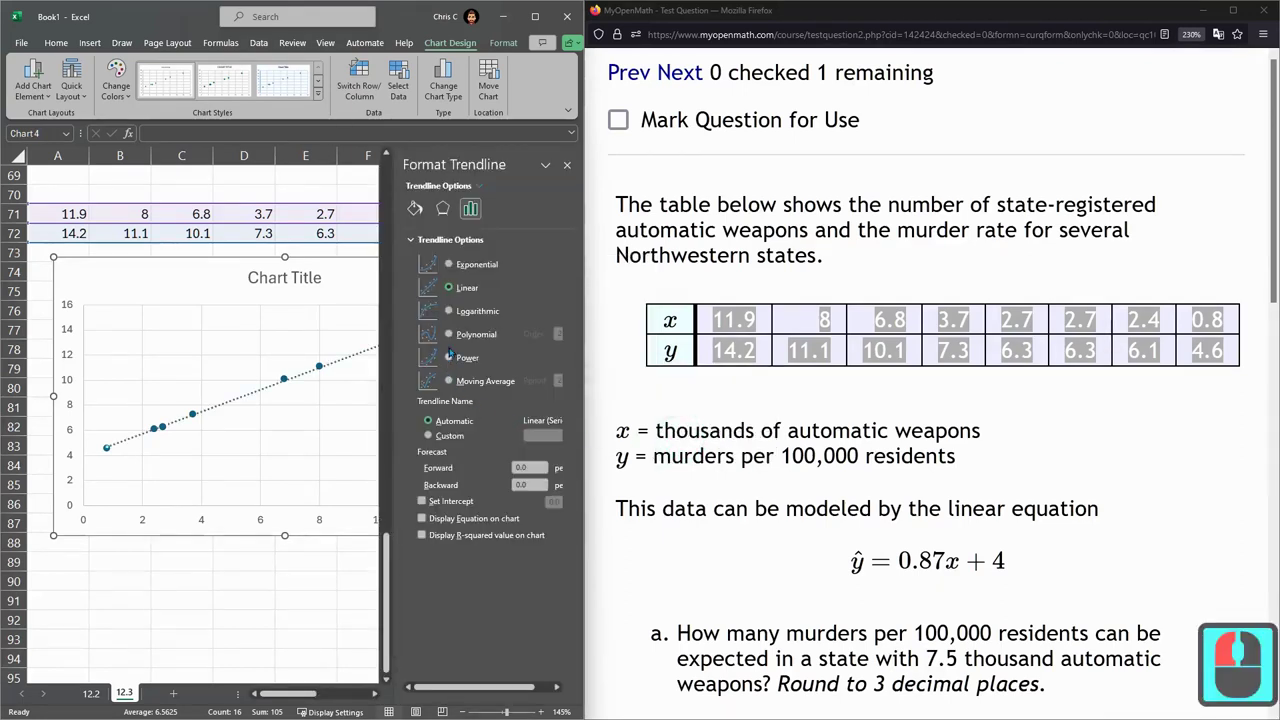
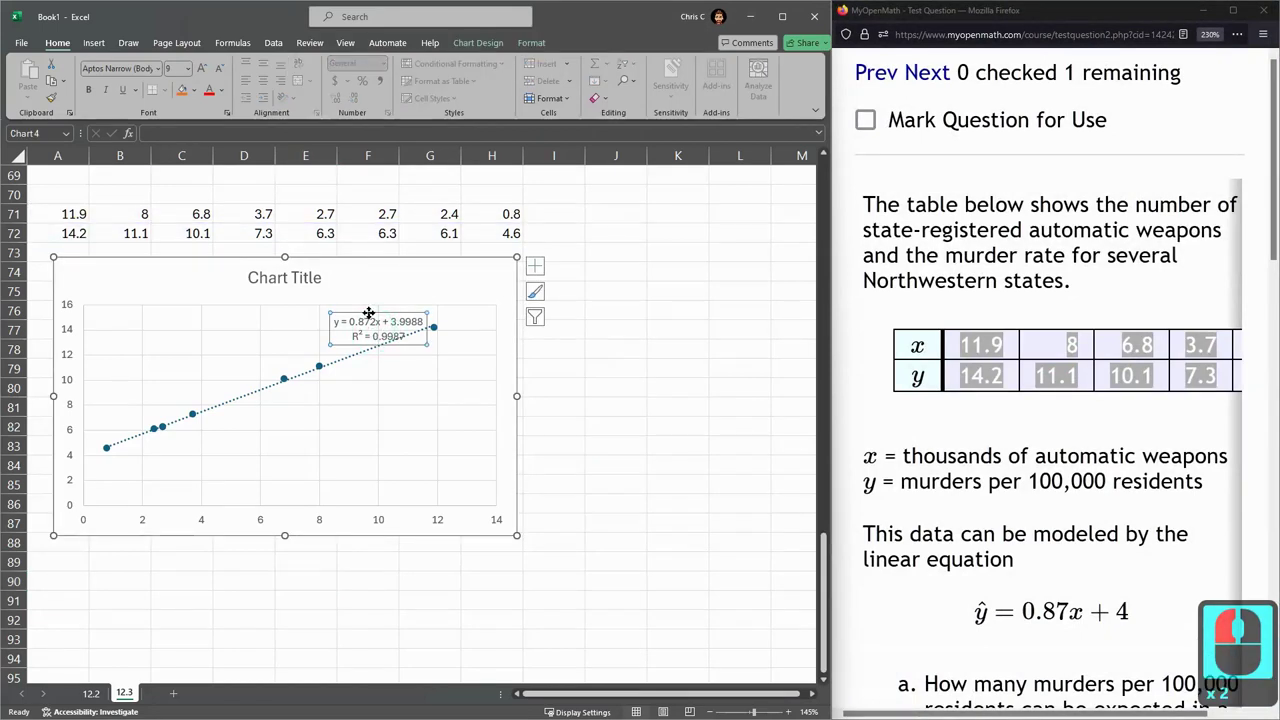
{"action": "left_click", "coordinate": [394, 268]}
{"action": "left_click", "coordinate": [380, 271]}
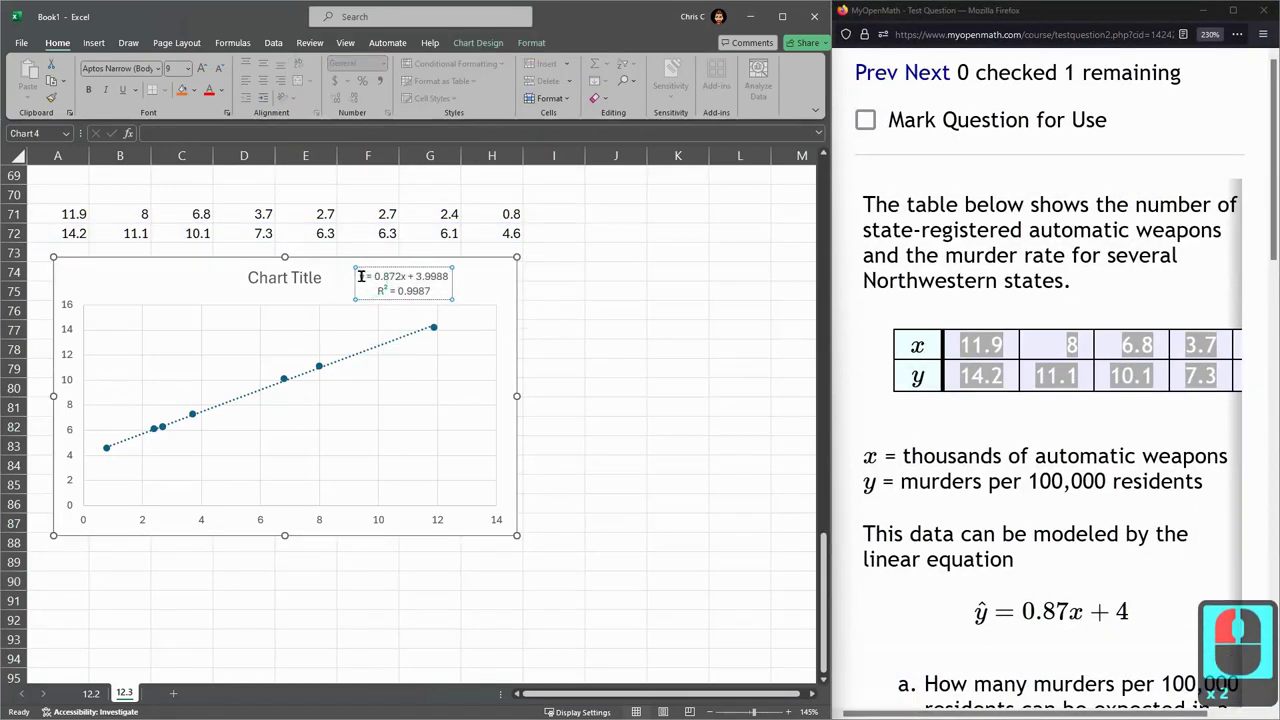
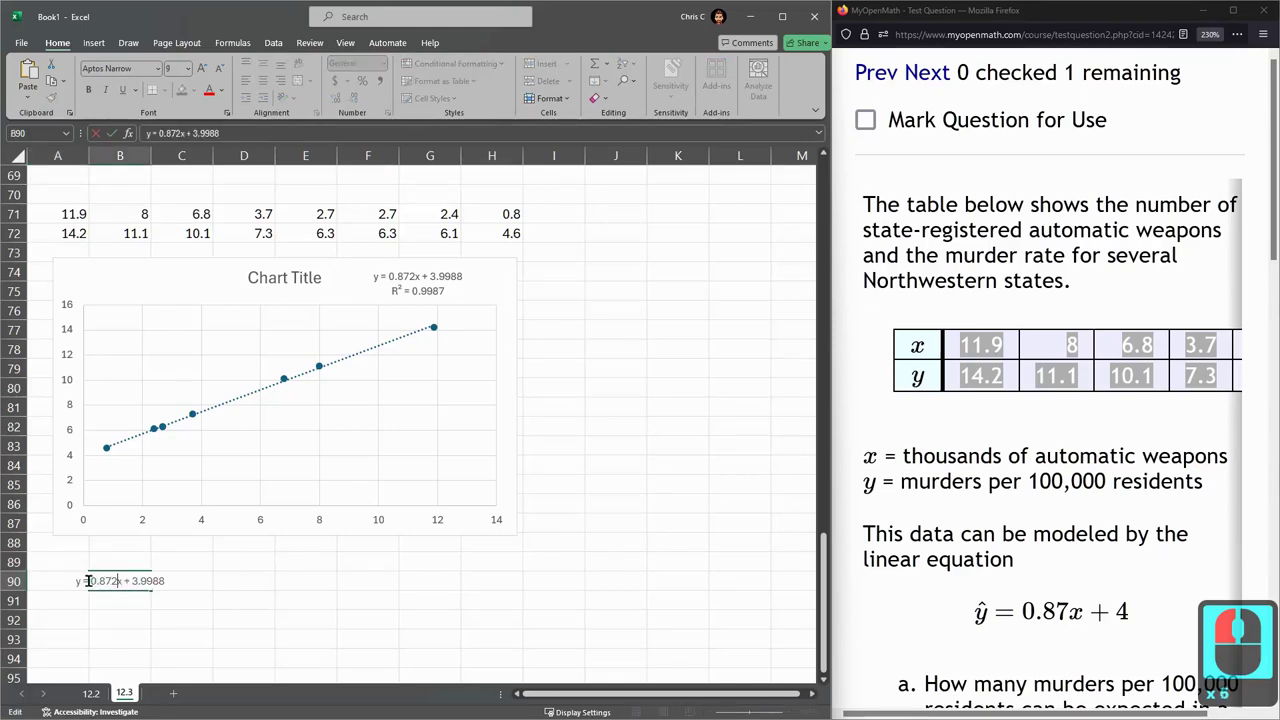
Copy the equation y = 0.872x + 3.9988 into a cell just below the chart.
{"action": "left_click", "coordinate": [188, 576]}
{"action": "key", "text": "ctrl+c"}
{"action": "left_click", "coordinate": [190, 576]}
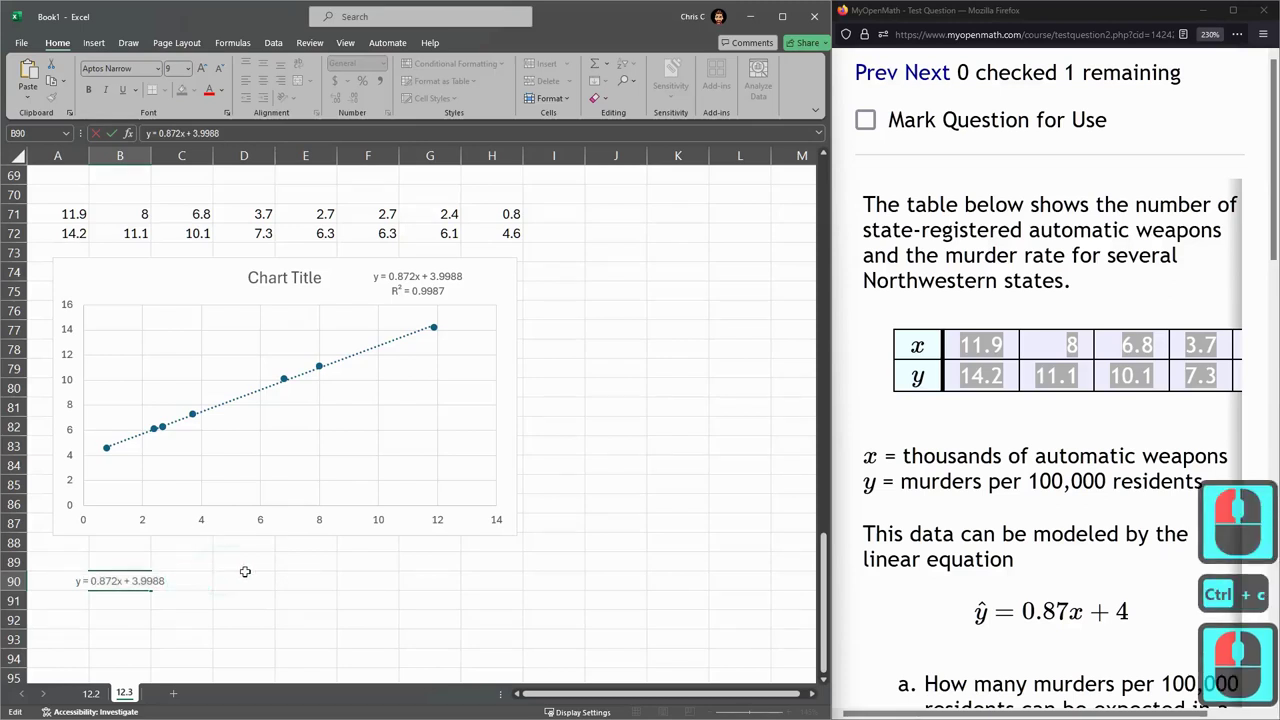
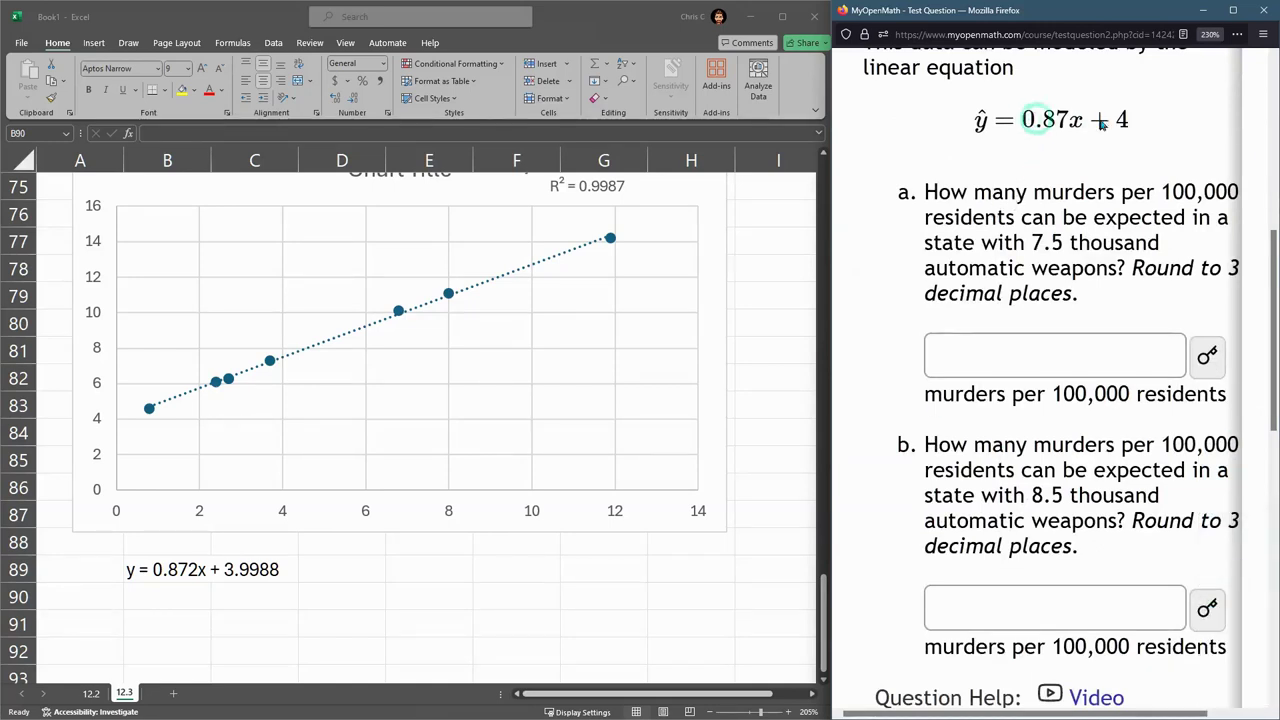
Zoom the question page out so parts a and b and both answer boxes are readable.
{"action": "double_click", "coordinate": [1129, 124]}
{"action": "left_click", "coordinate": [1092, 122]}
{"action": "left_click", "coordinate": [1112, 121]}
{"action": "double_click", "coordinate": [1069, 124]}
{"action": "left_click", "coordinate": [1098, 125]}
{"action": "left_click", "coordinate": [1130, 124]}
{"action": "double_click", "coordinate": [1130, 124]}
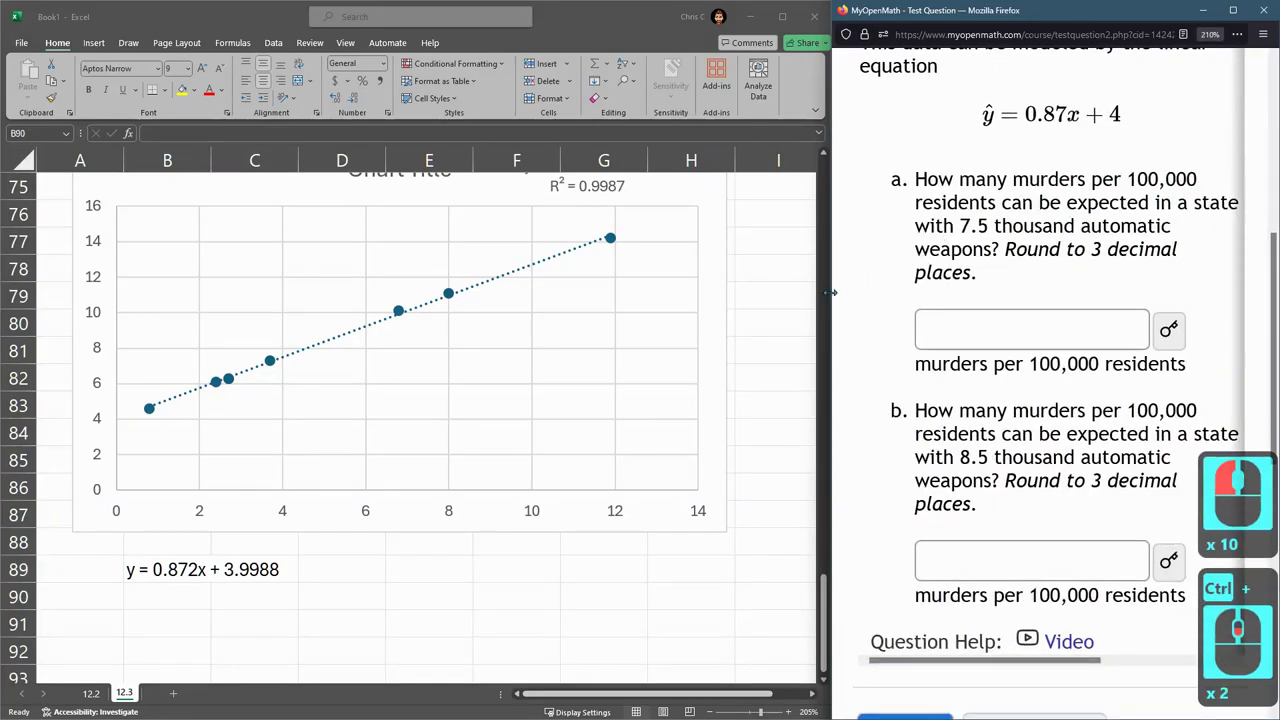
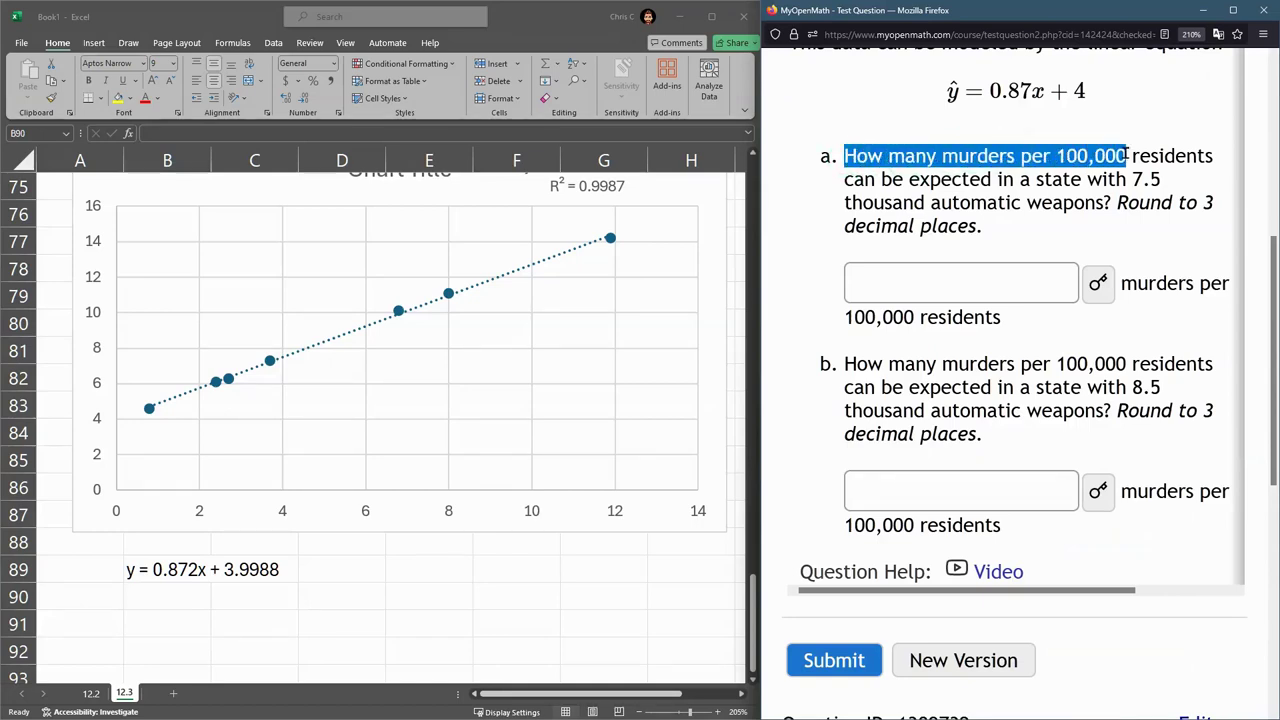
Highlight the 7.5 thousand automatic weapons condition in question a.
{"action": "left_click", "coordinate": [1125, 149]}
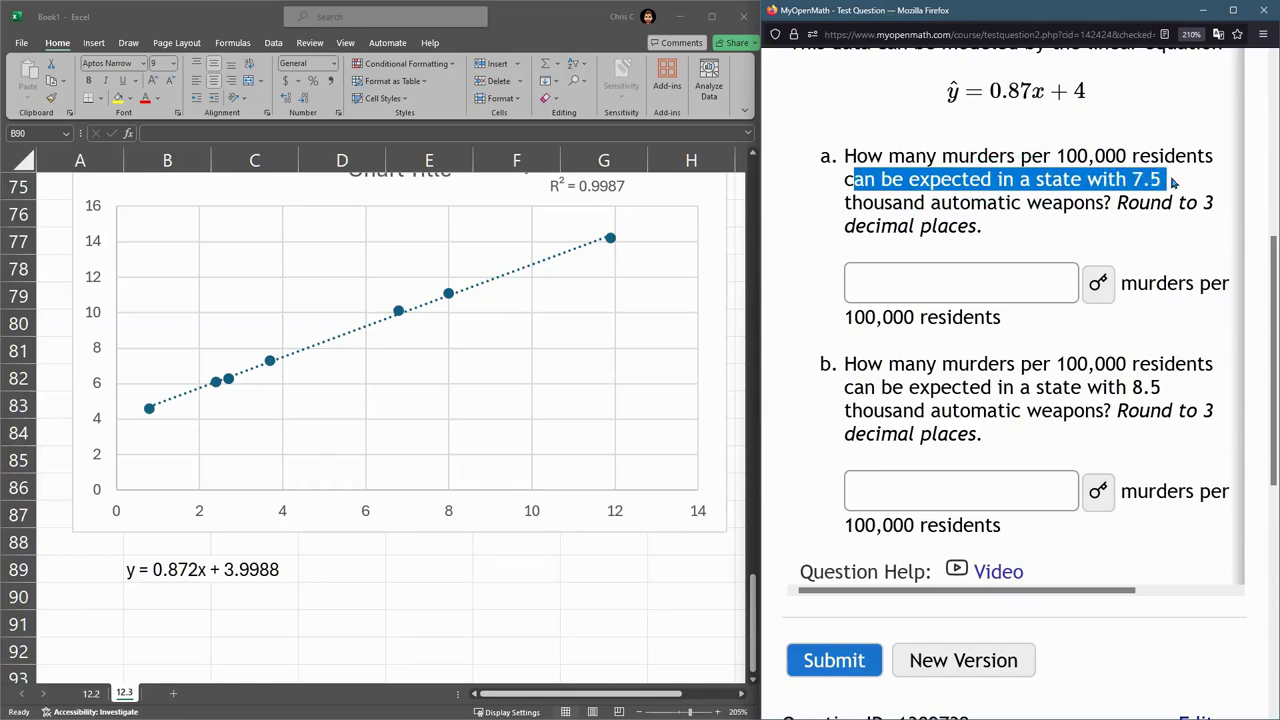
{"action": "left_click", "coordinate": [1172, 182]}
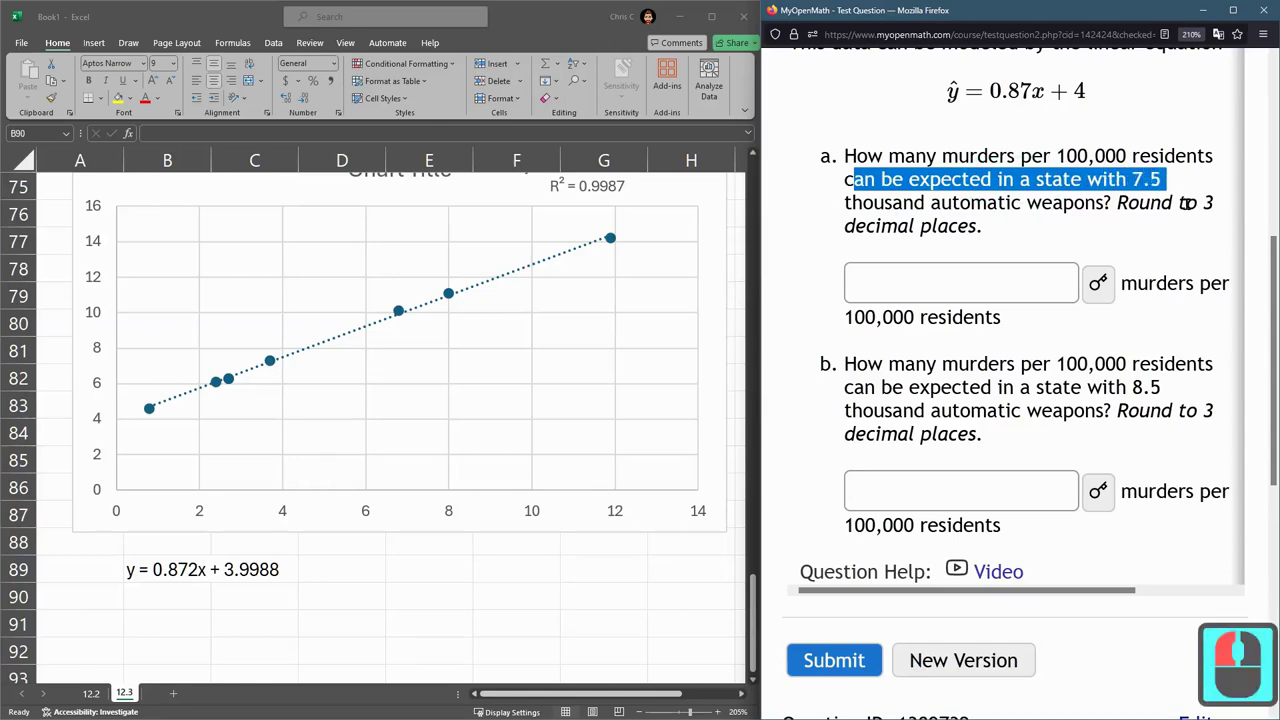
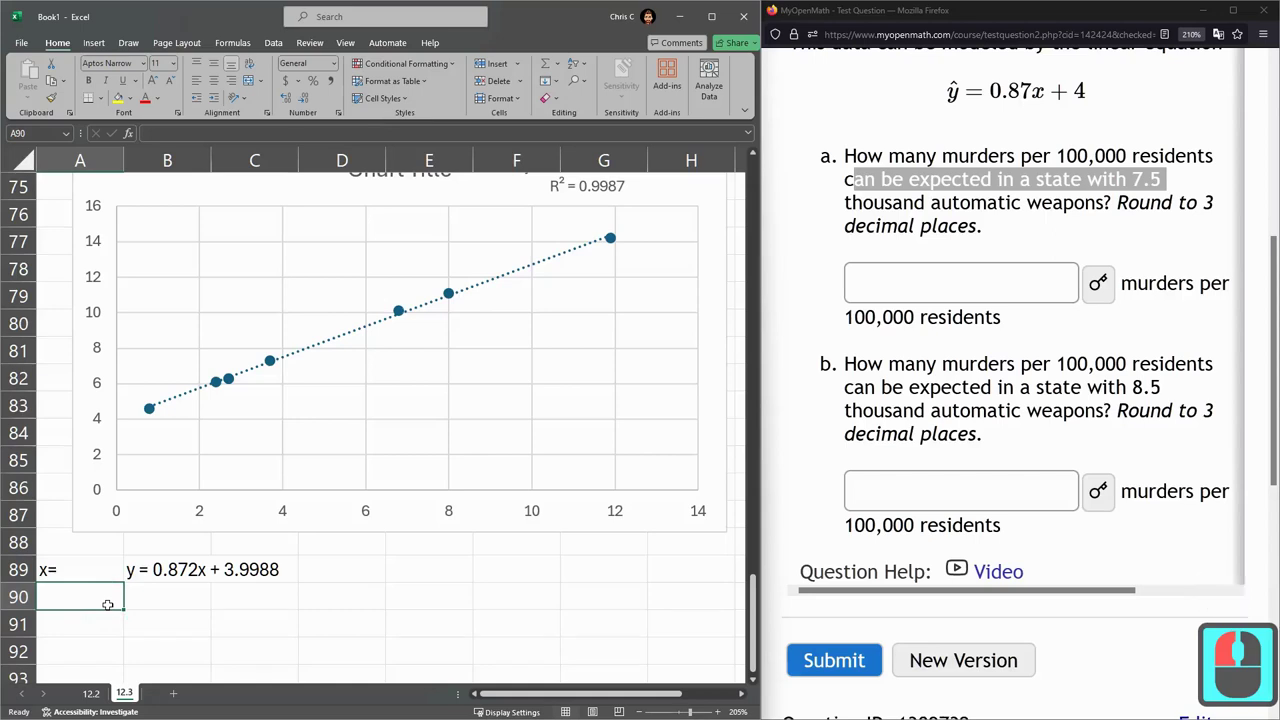
Enter x values 7.5 and 8.5 in A90:A91.
{"action": "type", "text": "7.5"}
{"action": "key", "text": "Return"}
{"action": "type", "text": ".5"}
{"action": "key", "text": "Return"}
{"action": "key", "text": "Right"}
Enter =0.872*A90+3.9988 in B90 and fill it down, giving 10.5388 and 11.4108.
{"action": "double_click", "coordinate": [164, 561]}
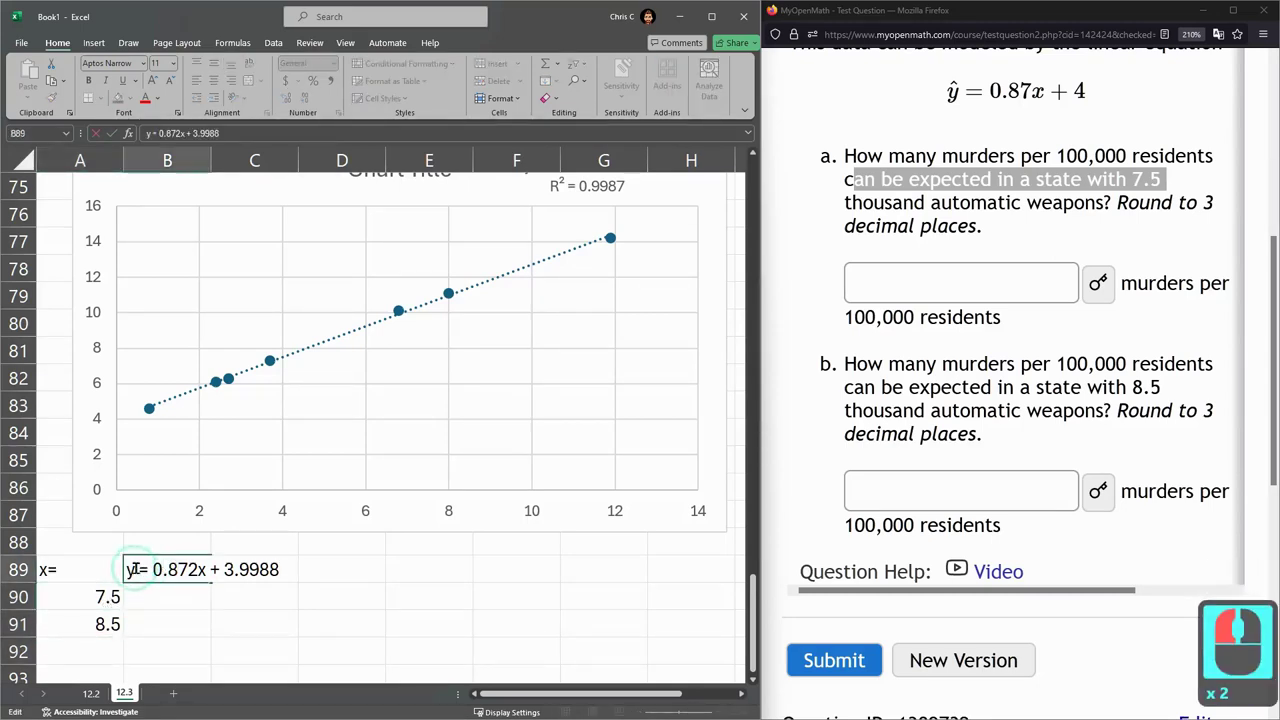
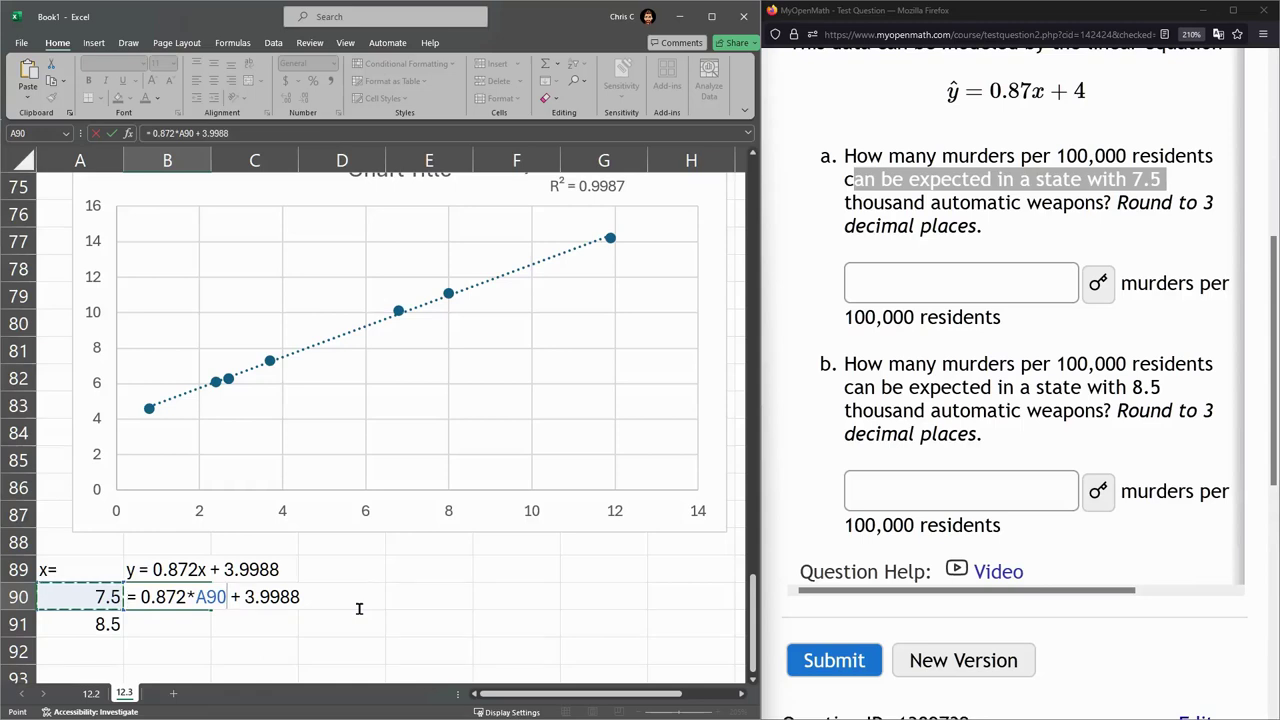
{"action": "key", "text": "Return"}
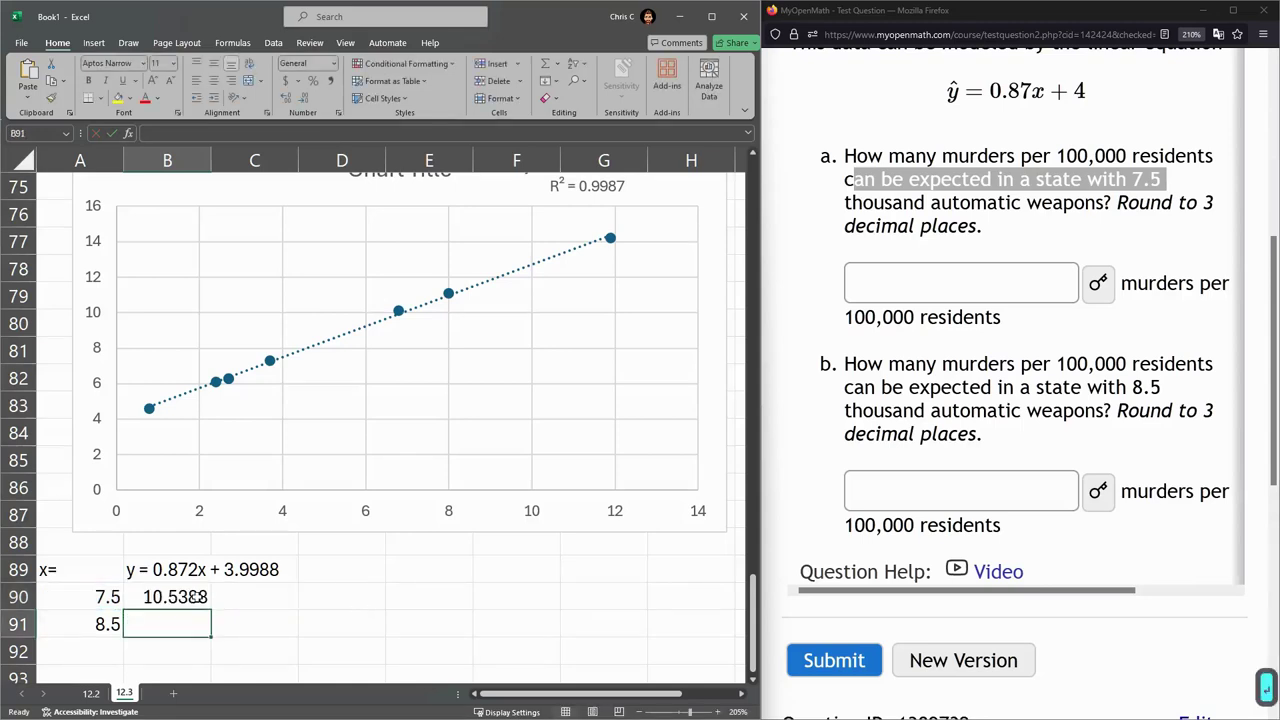
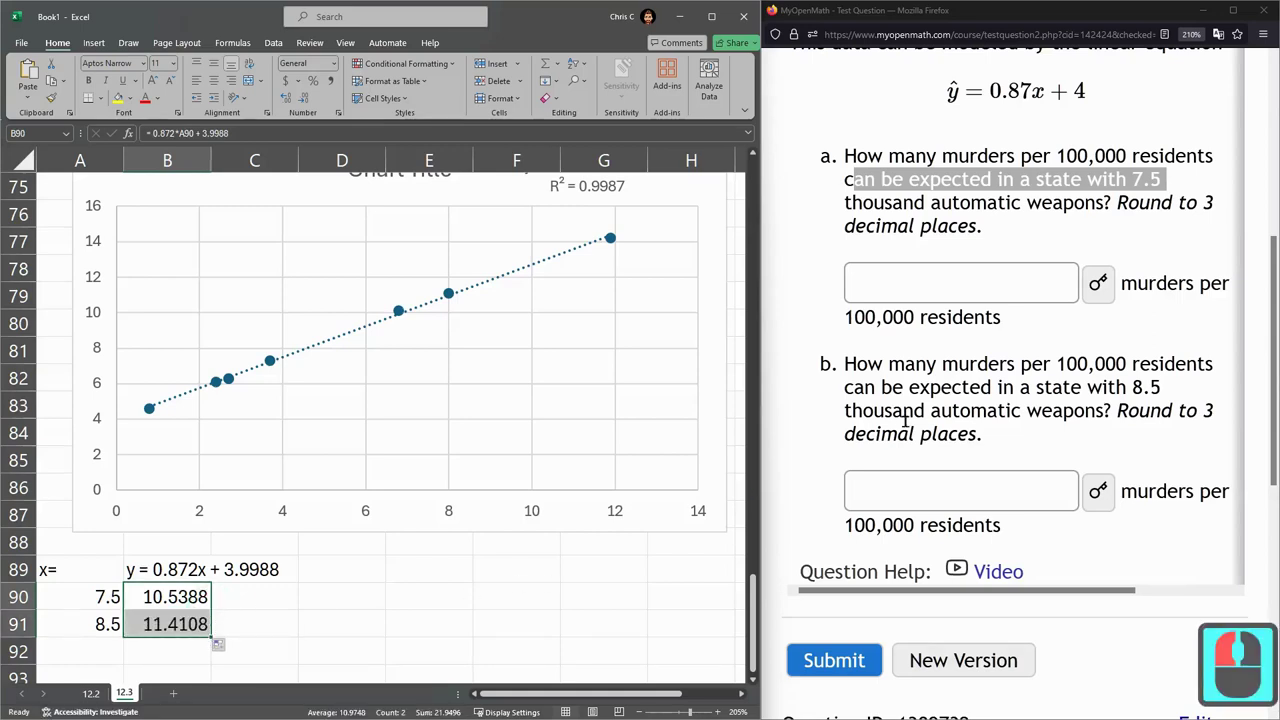
{"action": "left_click_drag", "start_coordinate": [921, 294], "coordinate": [940, 292]}
Enter 10.5388 for part a and 11.4108 for part b and submit the question.
{"action": "left_click", "coordinate": [941, 290]}
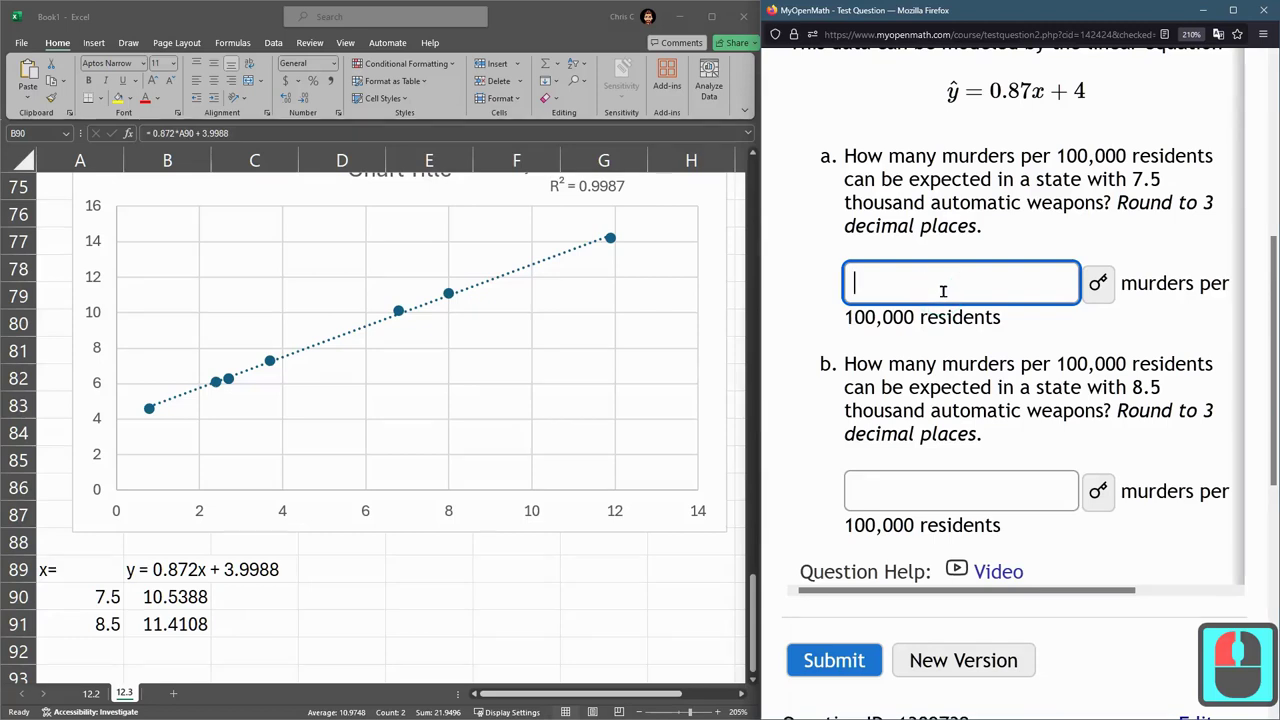
{"action": "type", "text": "10."}
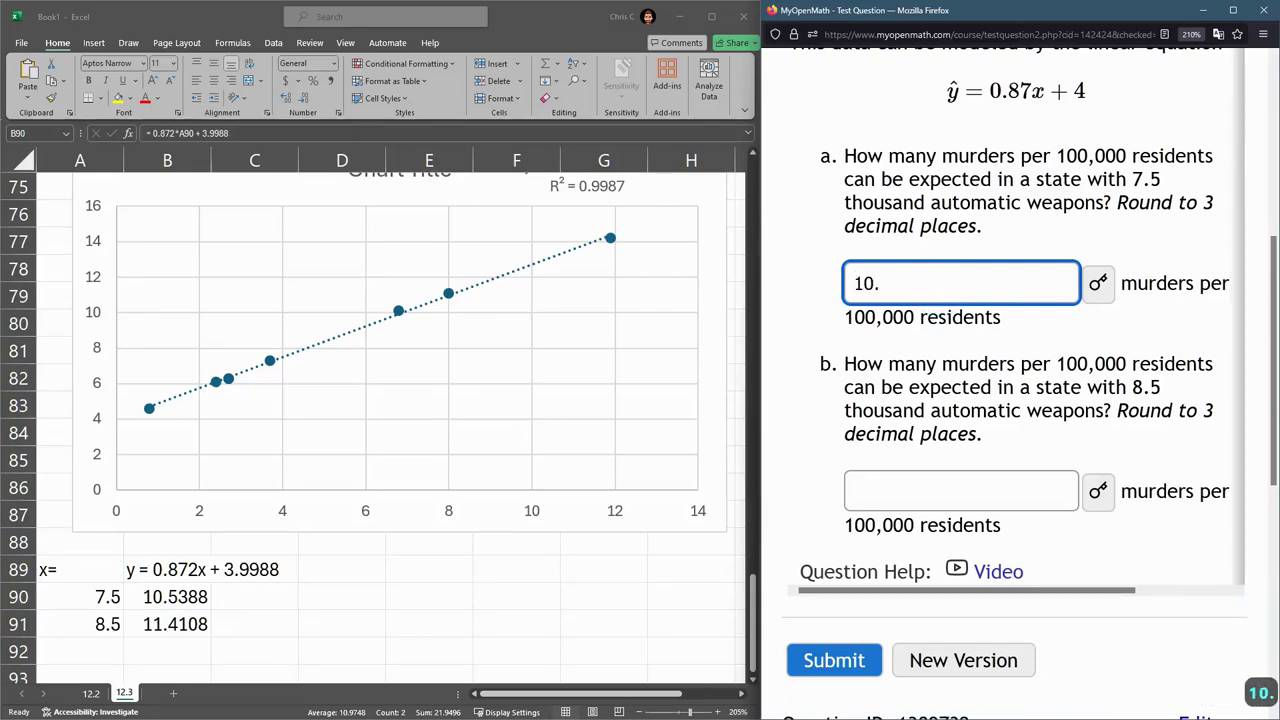
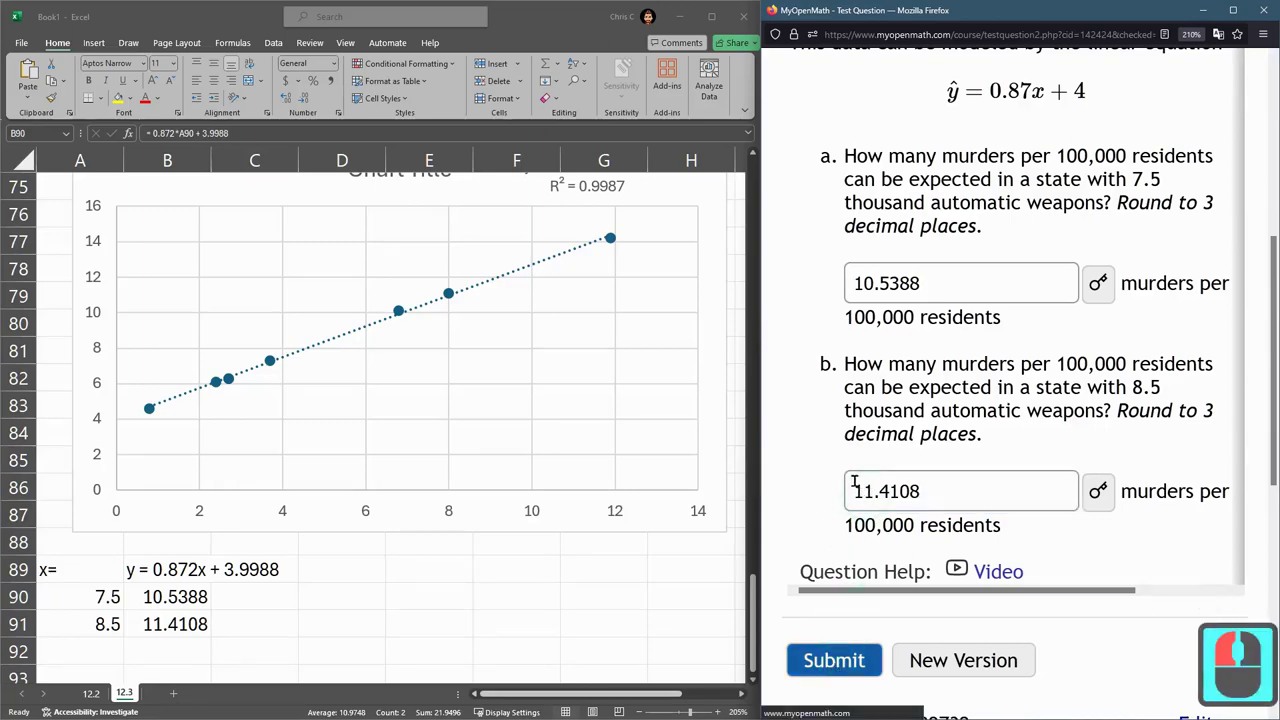
{"action": "scroll", "scroll_direction": "down", "scroll_amount": 3}
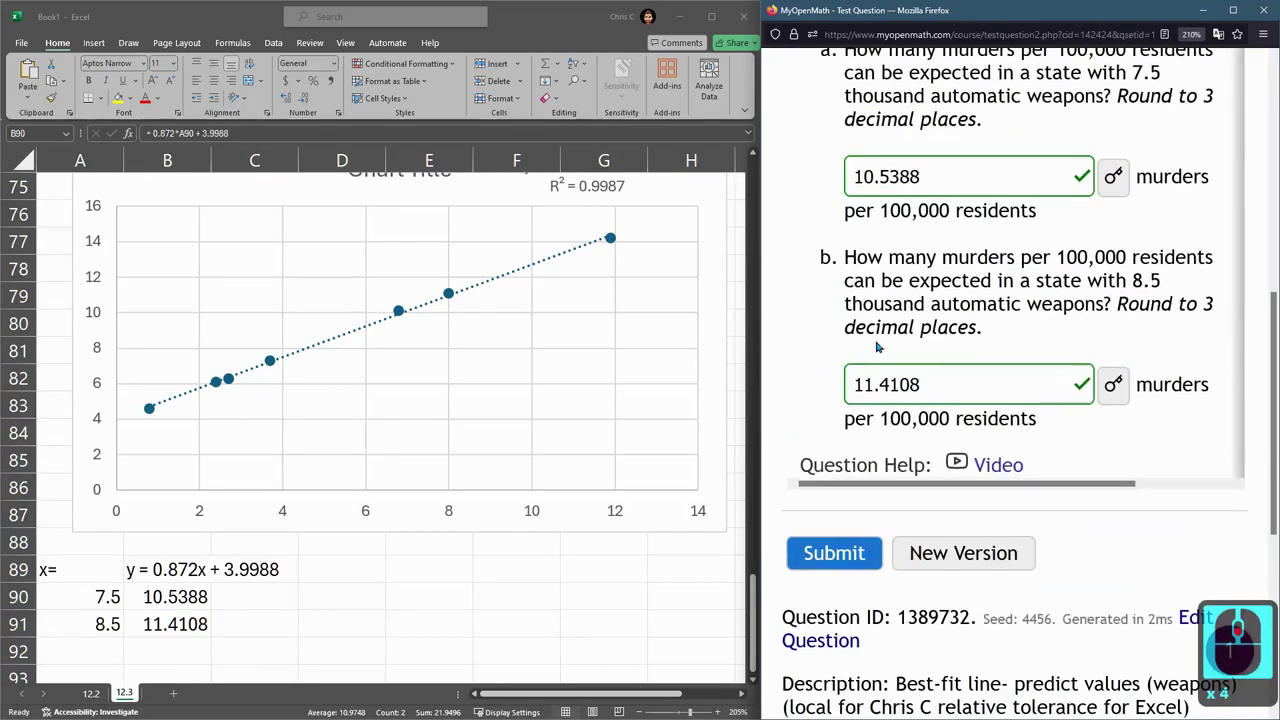
{"action": "scroll", "scroll_direction": "down", "scroll_amount": 3}
{"action": "left_click", "coordinate": [974, 134]}
{"action": "left_click", "coordinate": [1014, 134]}
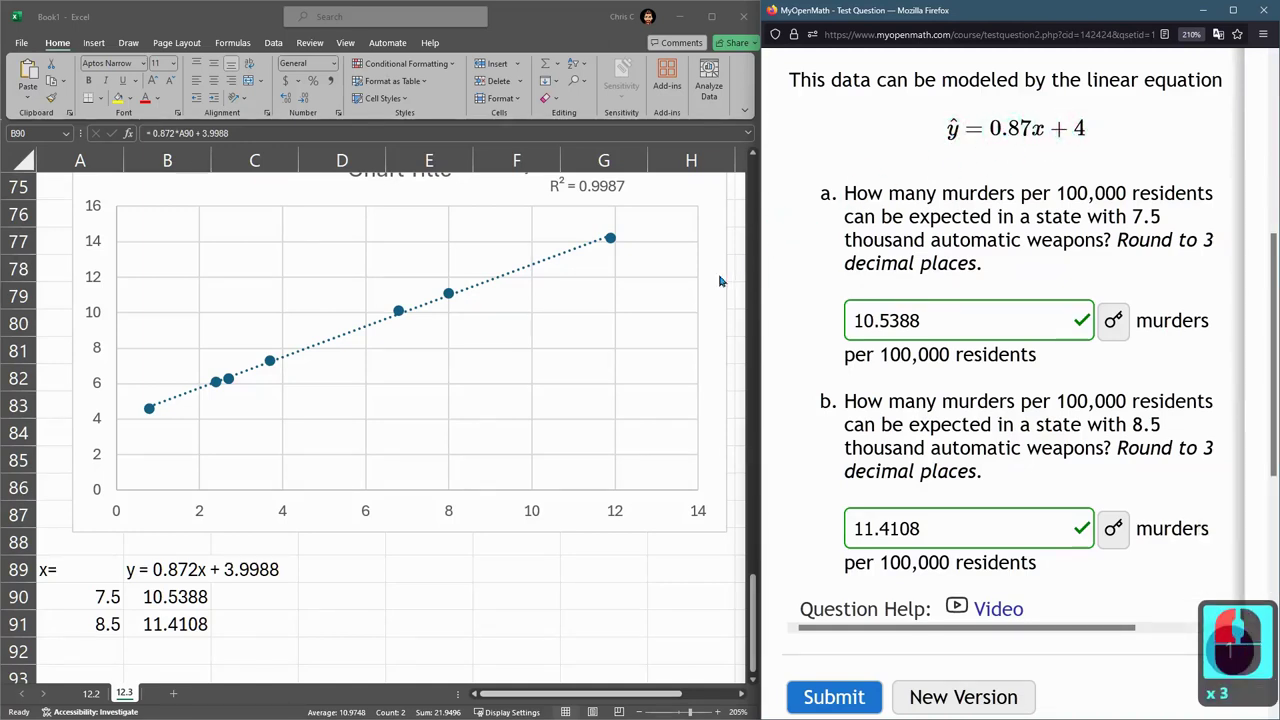
{"action": "left_click", "coordinate": [741, 283]}
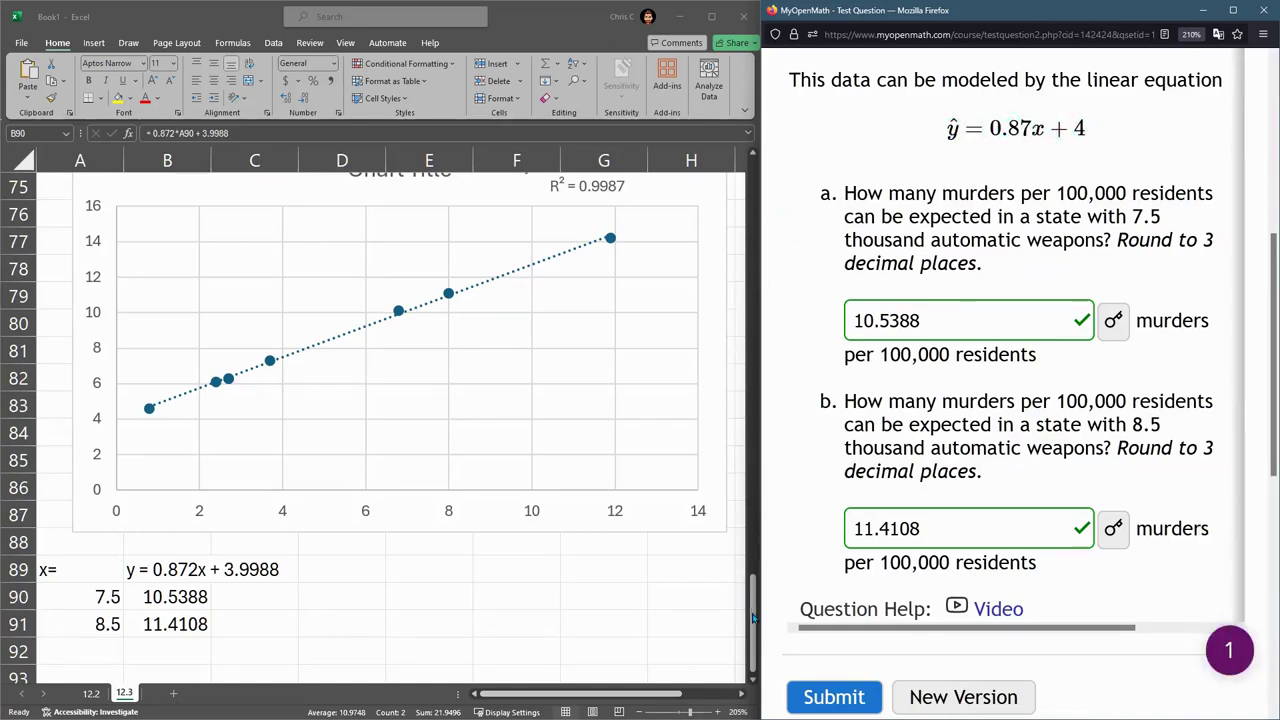
{"action": "left_click", "coordinate": [759, 610]}
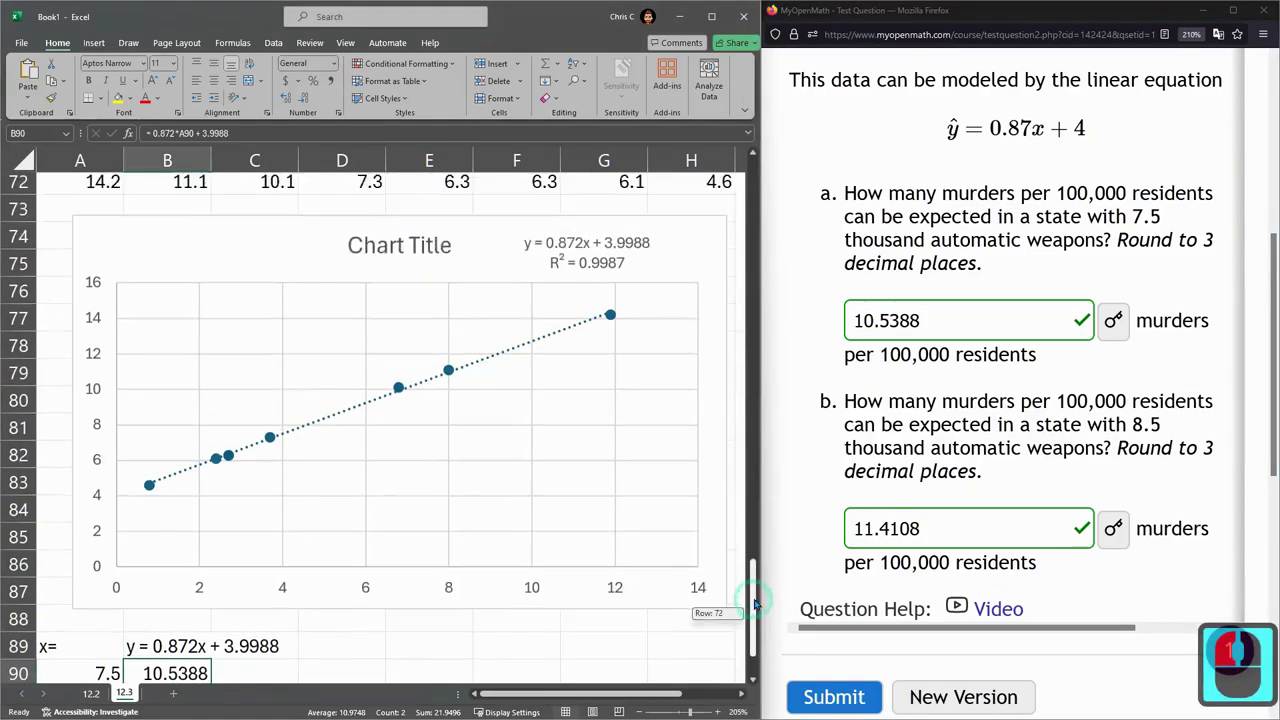
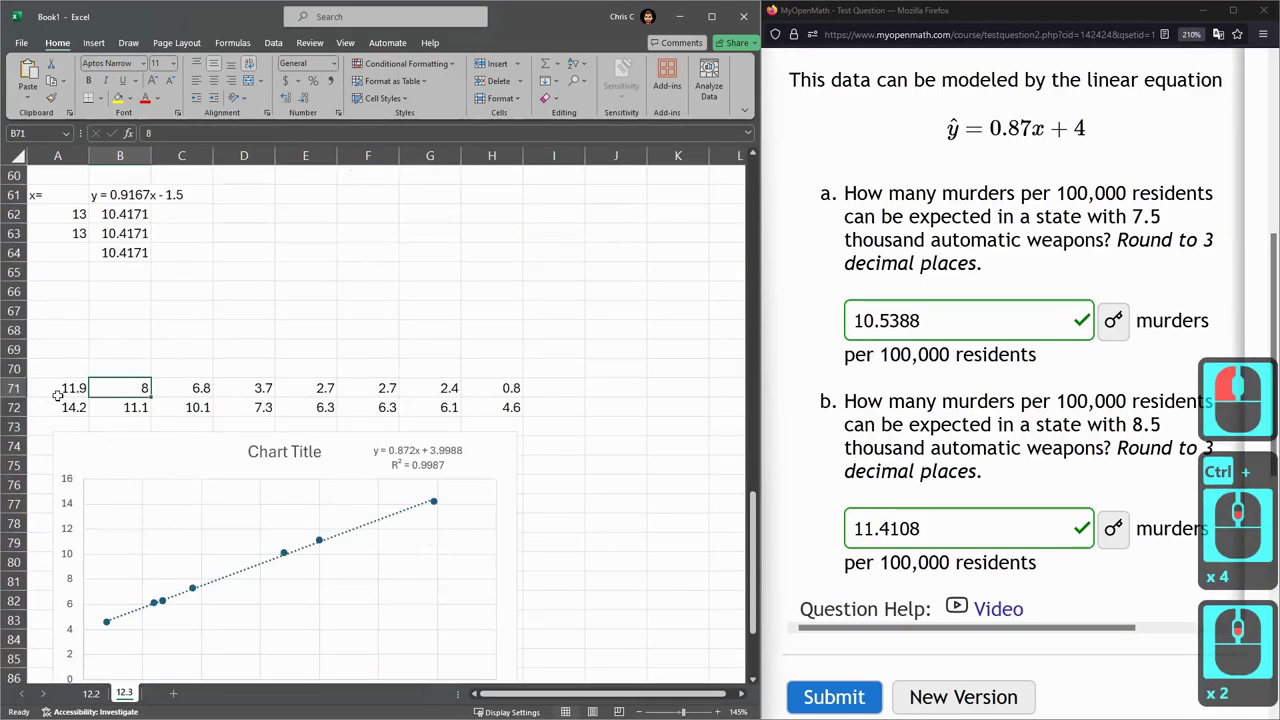
Copy the x and y rows A71:H72 and choose A94 as the spot to paste them transposed.
{"action": "left_click", "coordinate": [495, 455]}
{"action": "scroll", "scroll_direction": "down", "scroll_amount": 3}
{"action": "left_click", "coordinate": [477, 668]}
{"action": "key", "text": "ctrl+c"}
{"action": "left_click", "coordinate": [236, 511]}
{"action": "scroll", "scroll_direction": "down", "scroll_amount": 3}
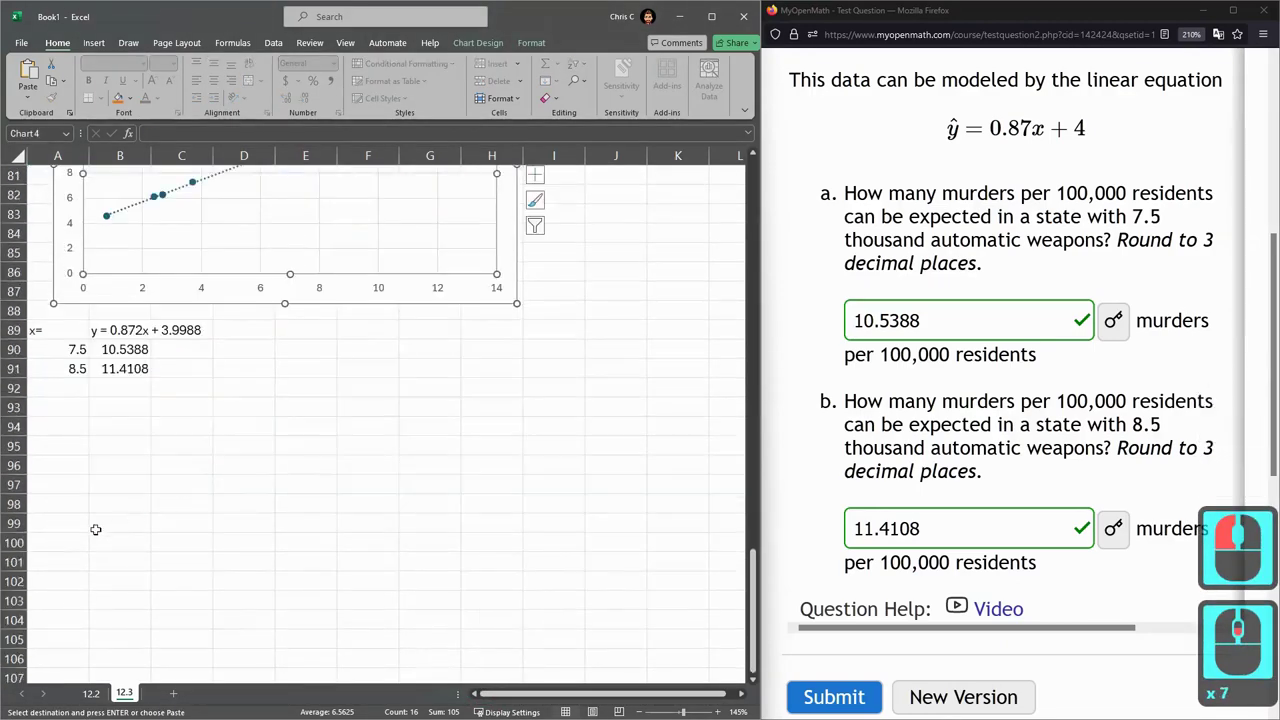